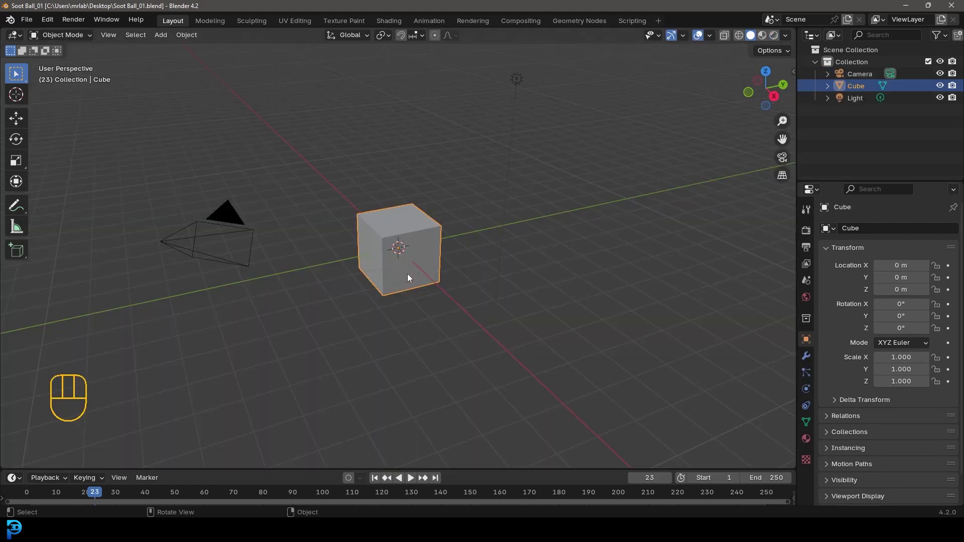
Delete the default cube, camera and light and add a UV sphere at the origin, viewed from the front
{"action": "left_click_drag", "start_coordinate": [203, 303], "coordinate": [536, 69]}
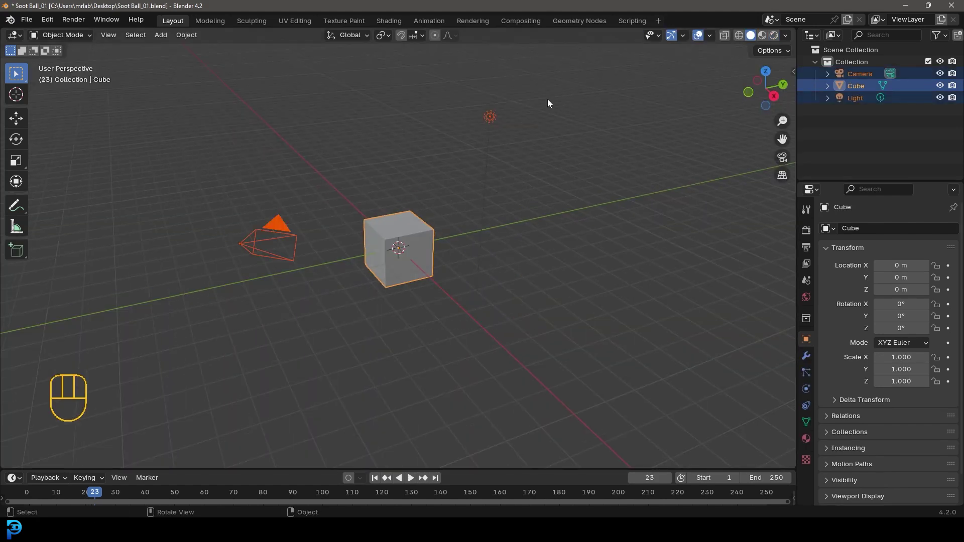
{"action": "key", "text": "Delete"}
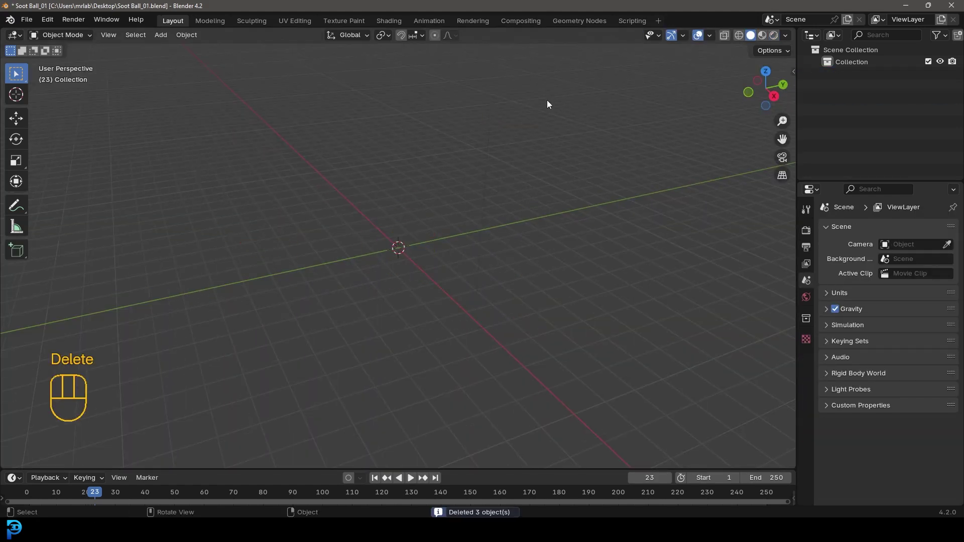
{"action": "key", "text": "shift+a"}
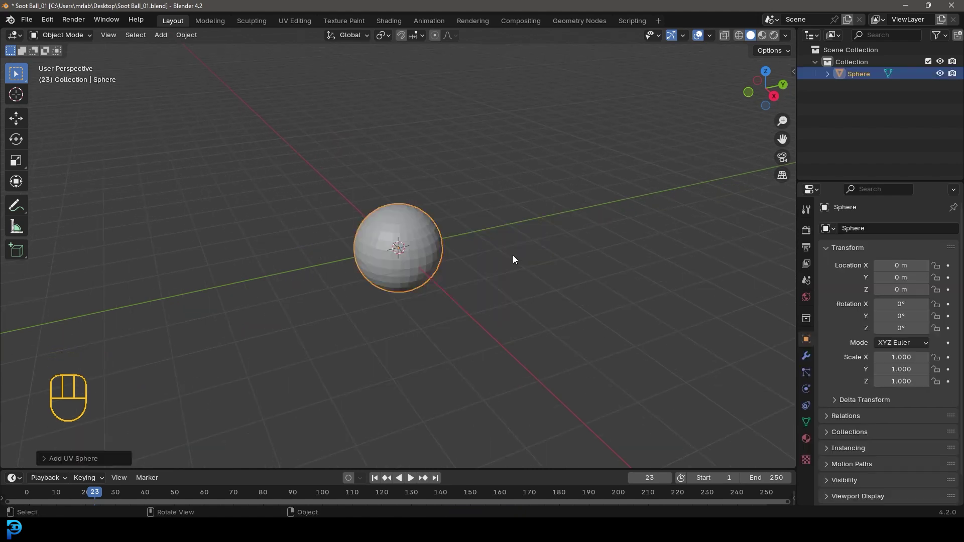
{"action": "key", "text": "KP_1"}
With proportional editing on, push the sphere's bottom vertex up along Z to flatten the underside
{"action": "left_click_drag", "start_coordinate": [415, 238], "coordinate": [430, 246]}
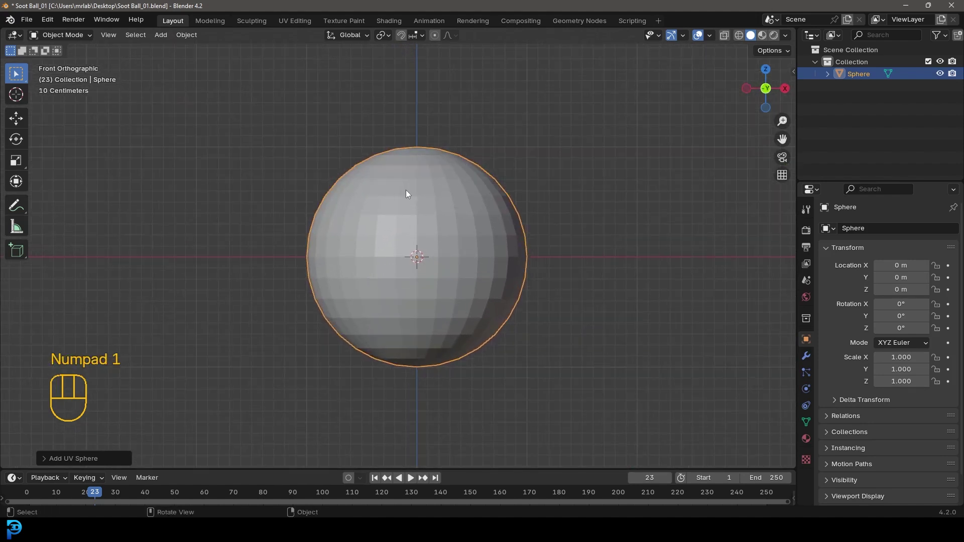
{"action": "left_click_drag", "start_coordinate": [64, 34], "coordinate": [50, 59]}
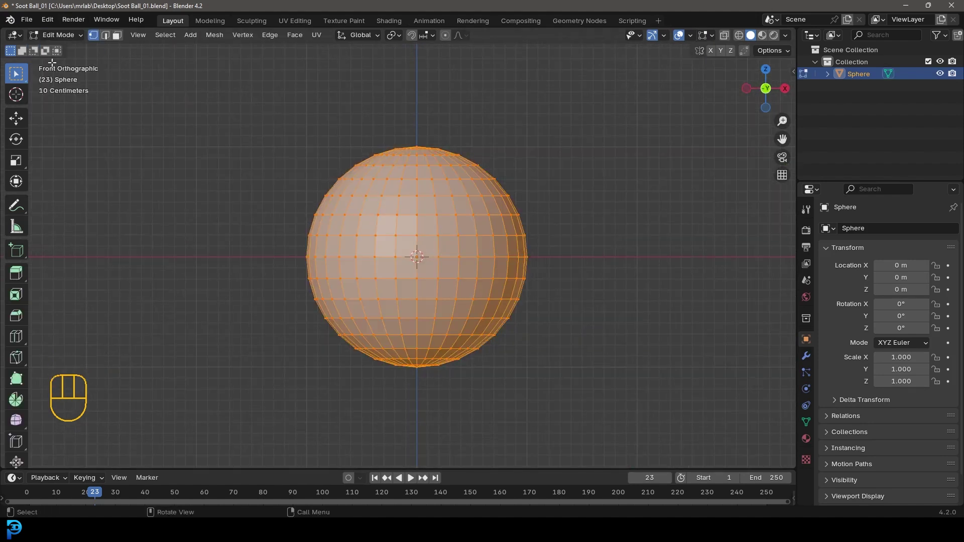
{"action": "left_click", "coordinate": [448, 35]}
{"action": "left_click_drag", "start_coordinate": [415, 386], "coordinate": [482, 371]}
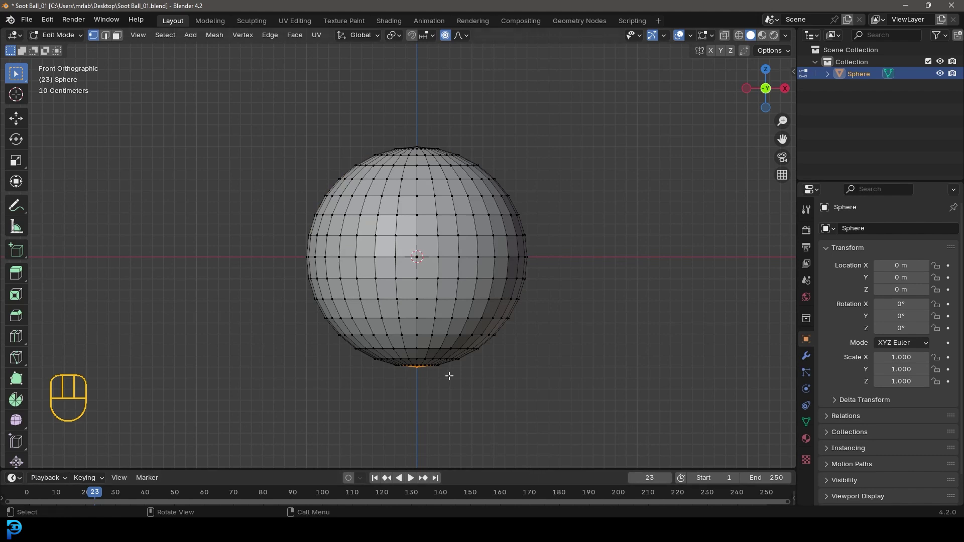
{"action": "key", "text": "g"}
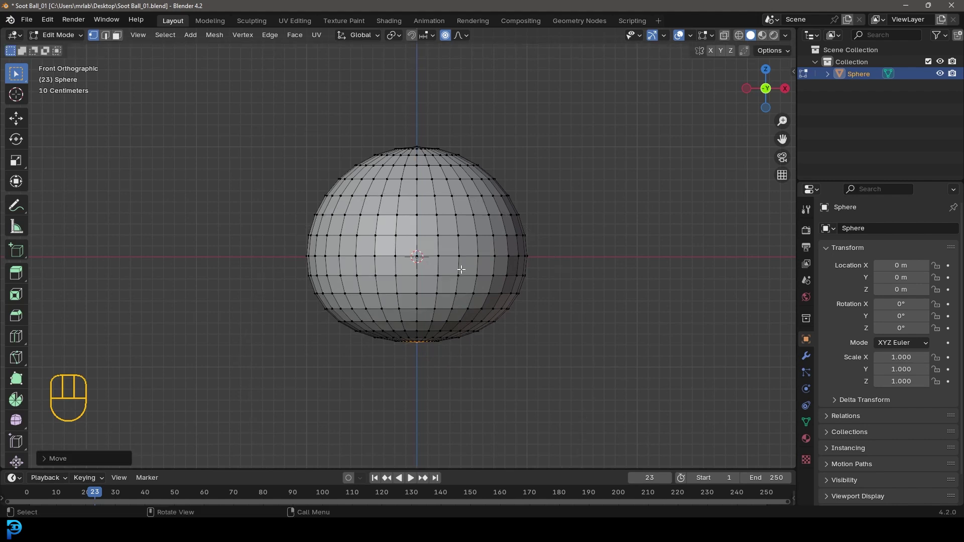
Give the body a Subdivision Surface modifier at viewport level 2 with smooth shading
{"action": "key", "text": "Tab"}
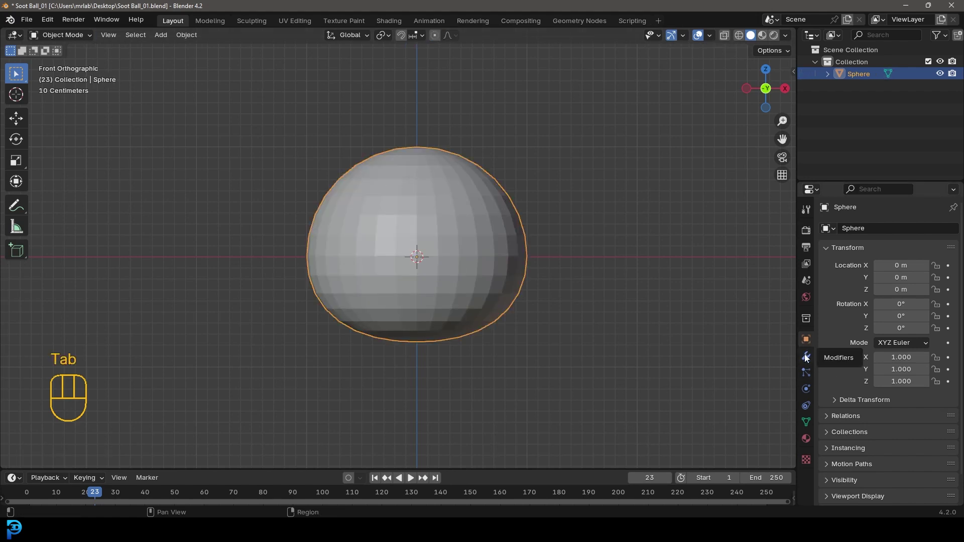
{"action": "left_click", "coordinate": [810, 356]}
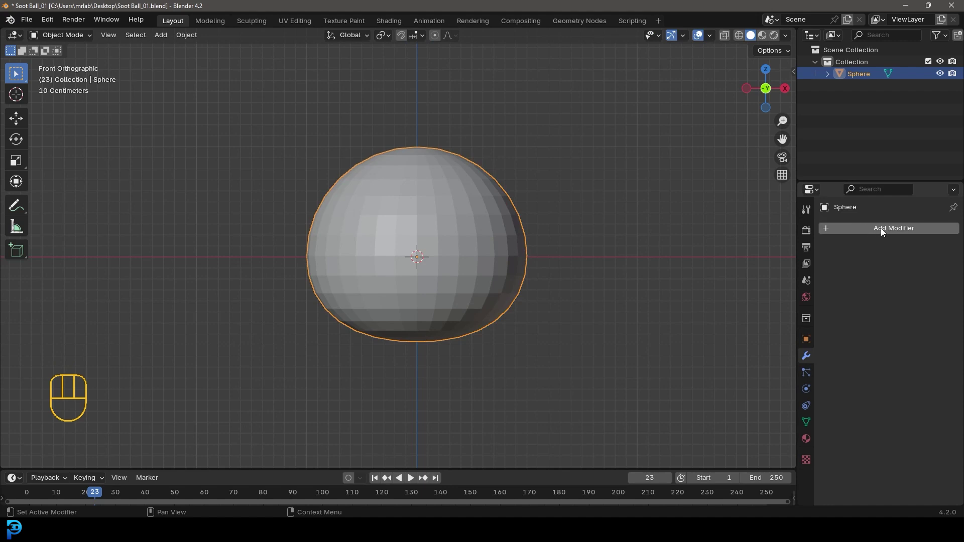
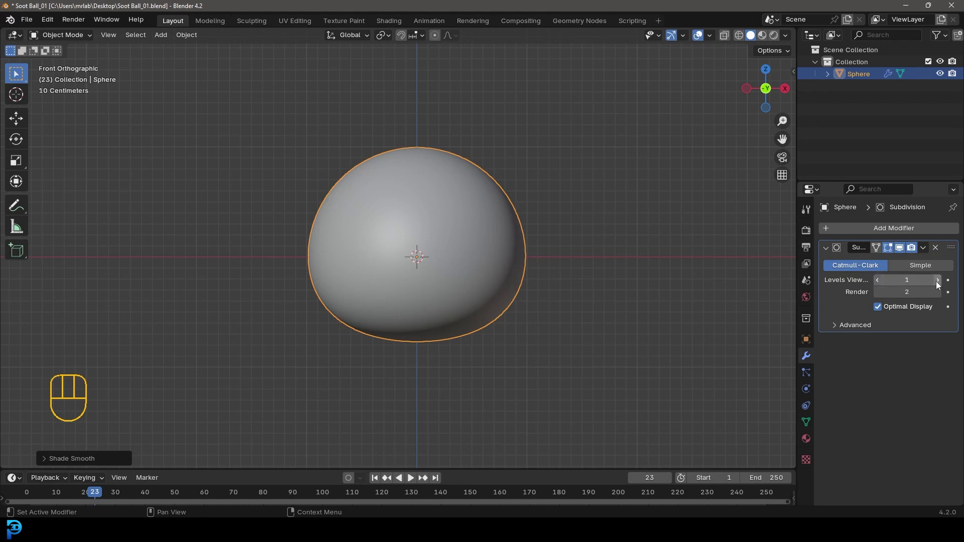
{"action": "left_click", "coordinate": [941, 286]}
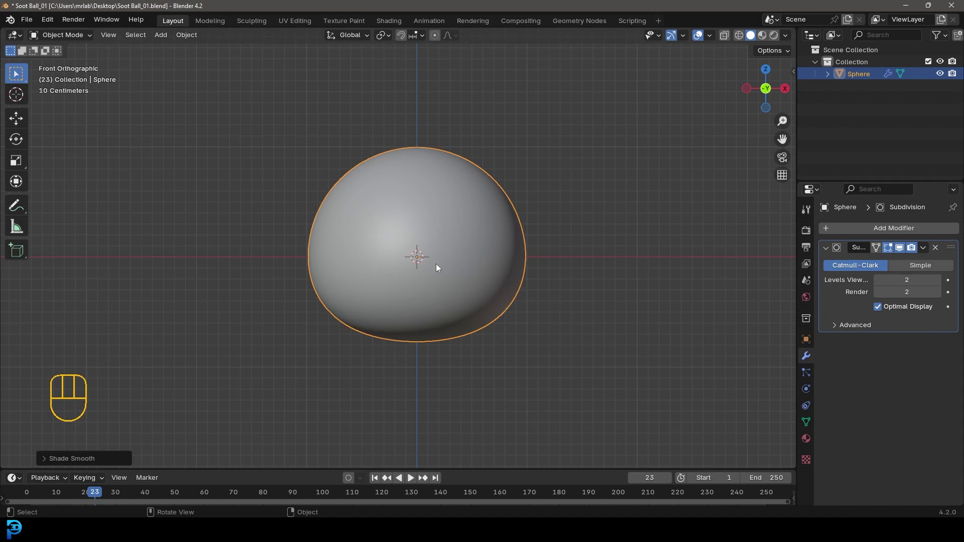
Add an eye UV sphere up and to the right and mirror it across the body Sphere
{"action": "key", "text": "shift+a"}
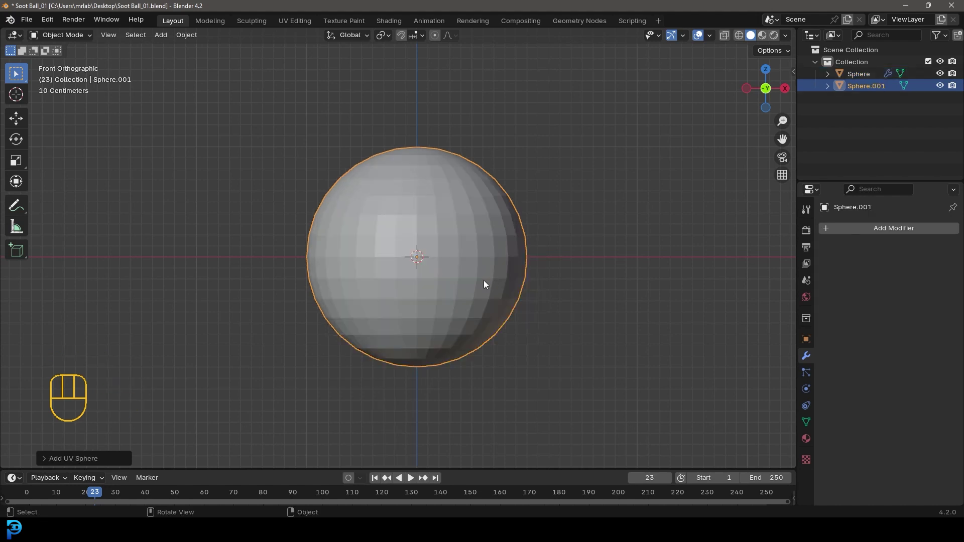
{"action": "key", "text": "g"}
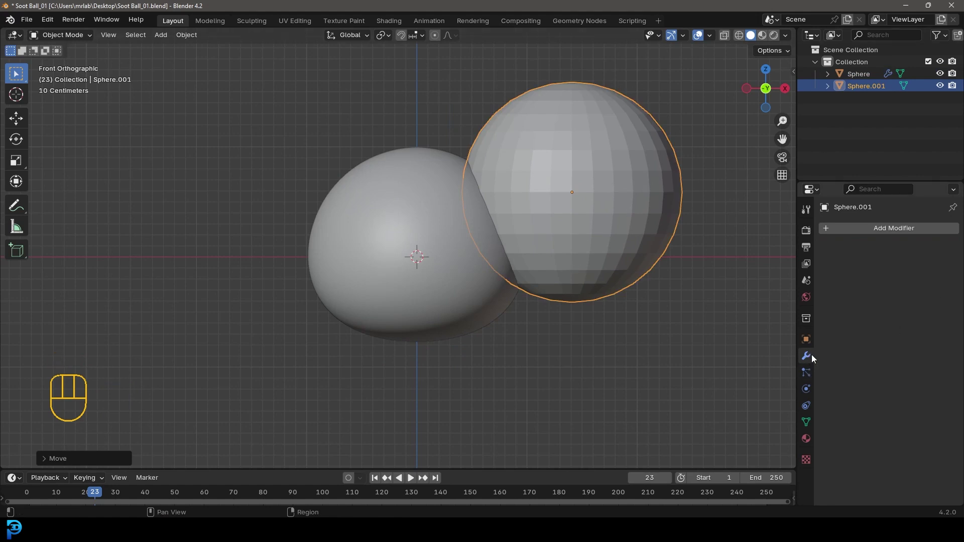
{"action": "left_click_drag", "start_coordinate": [882, 232], "coordinate": [731, 253]}
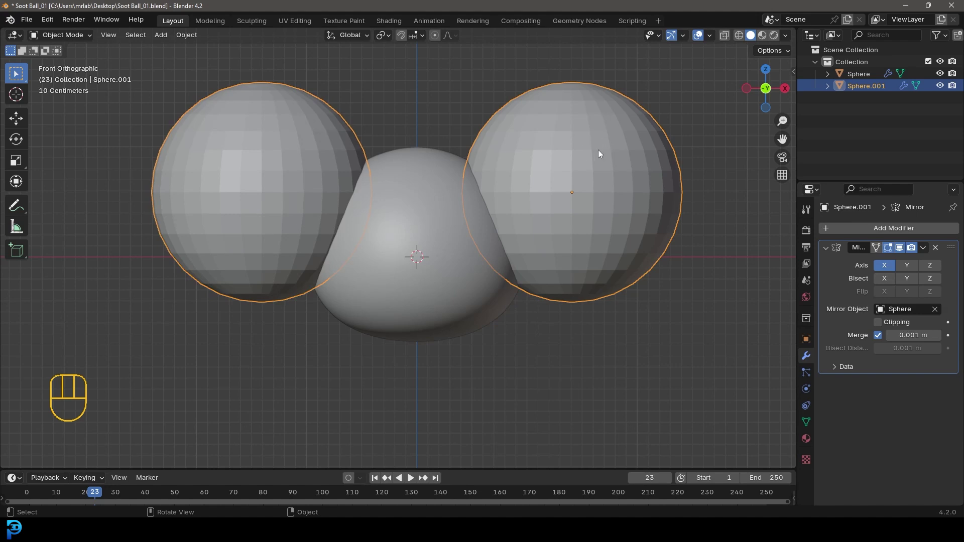
Rotate the eye 90 degrees about X, shrink it to about a third and move it onto the face
{"action": "key", "text": "r"}
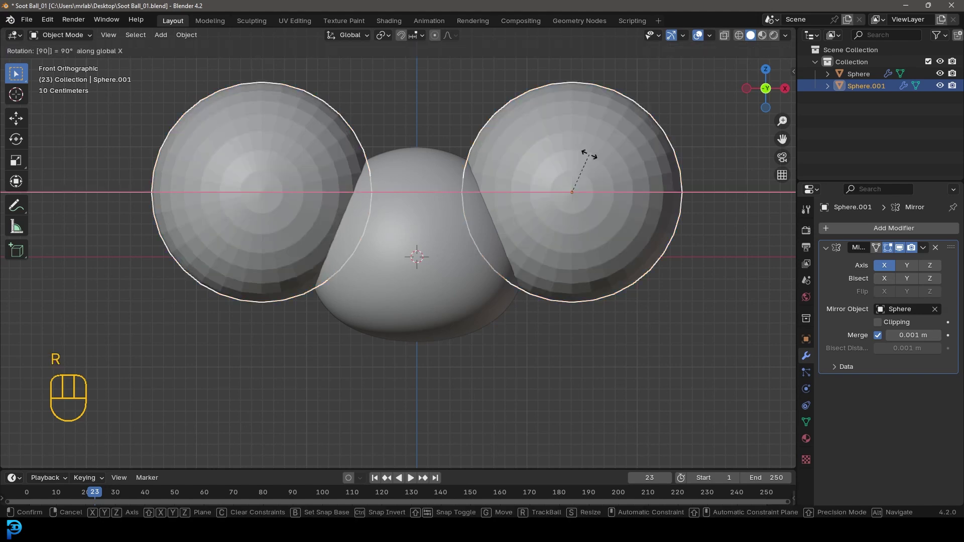
{"action": "key", "text": "s"}
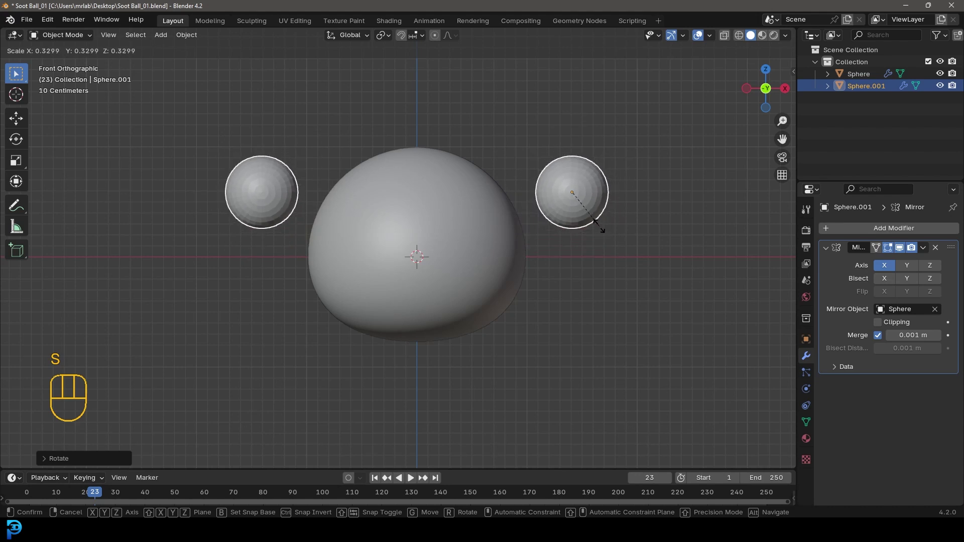
{"action": "key", "text": "g"}
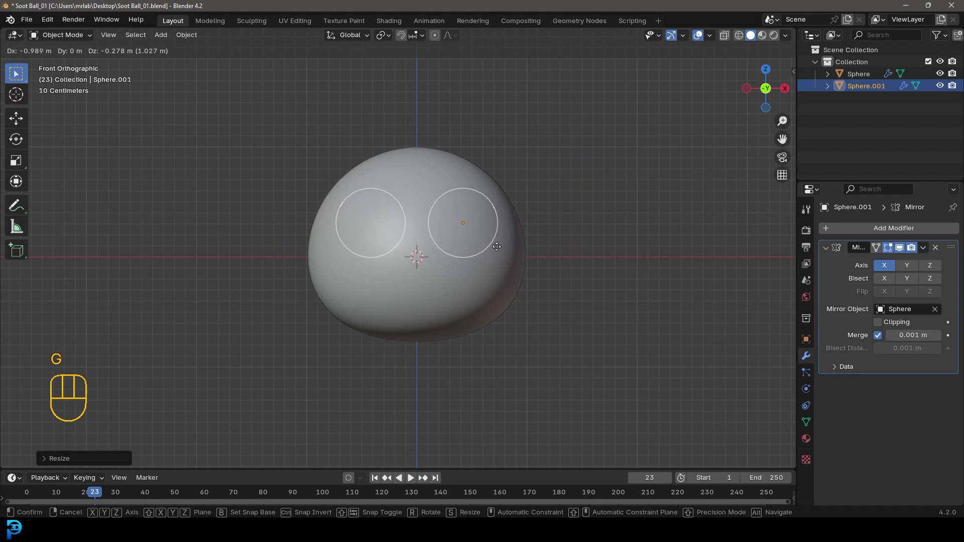
{"action": "key", "text": "s"}
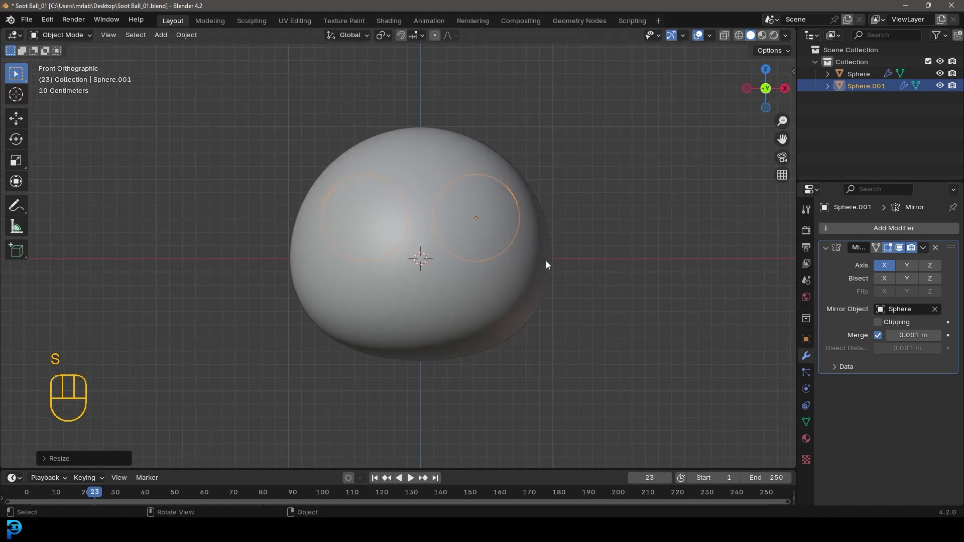
From the side view push the eye forward along Y so it pokes out of the body, then check from the front
{"action": "key", "text": "KP_3"}
{"action": "key", "text": "g"}
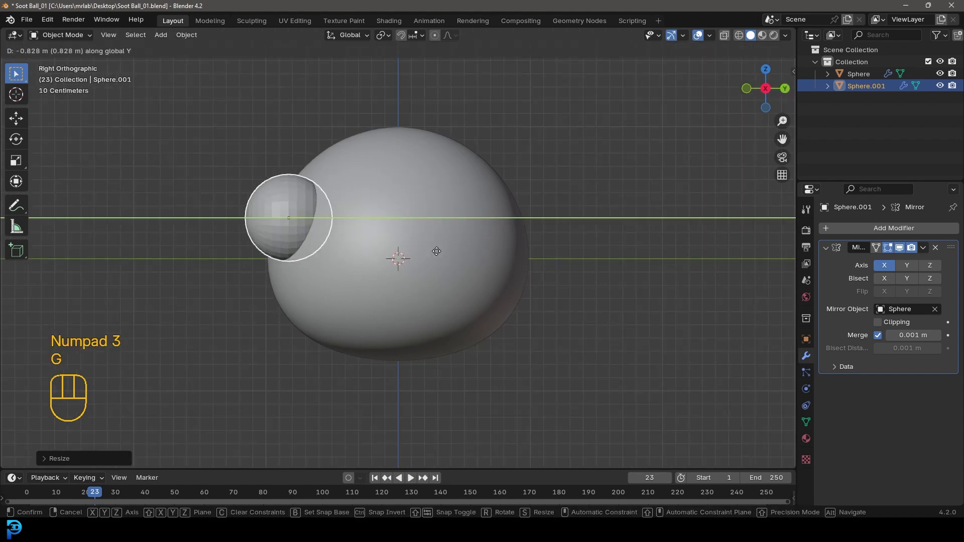
{"action": "key", "text": "KP_3"}
{"action": "key", "text": "KP_3"}
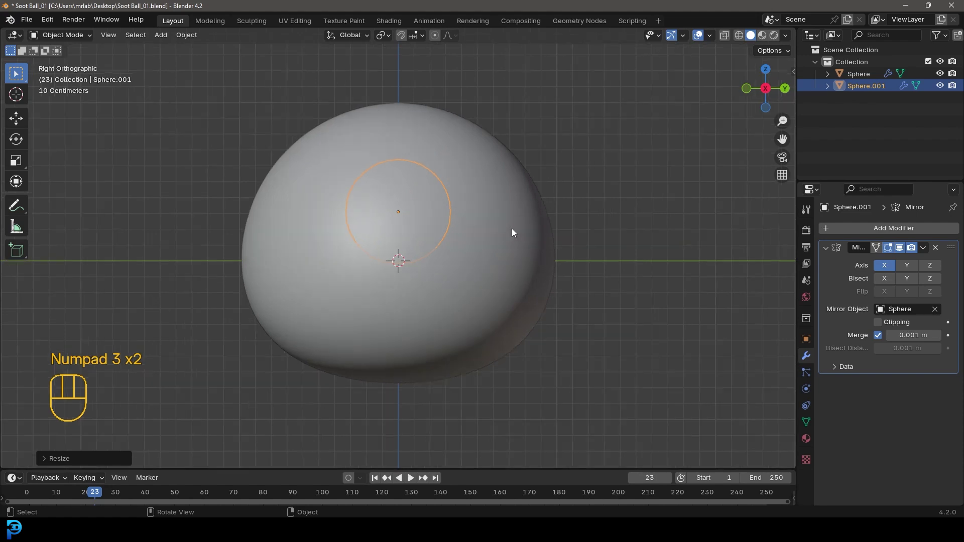
{"action": "key", "text": "g"}
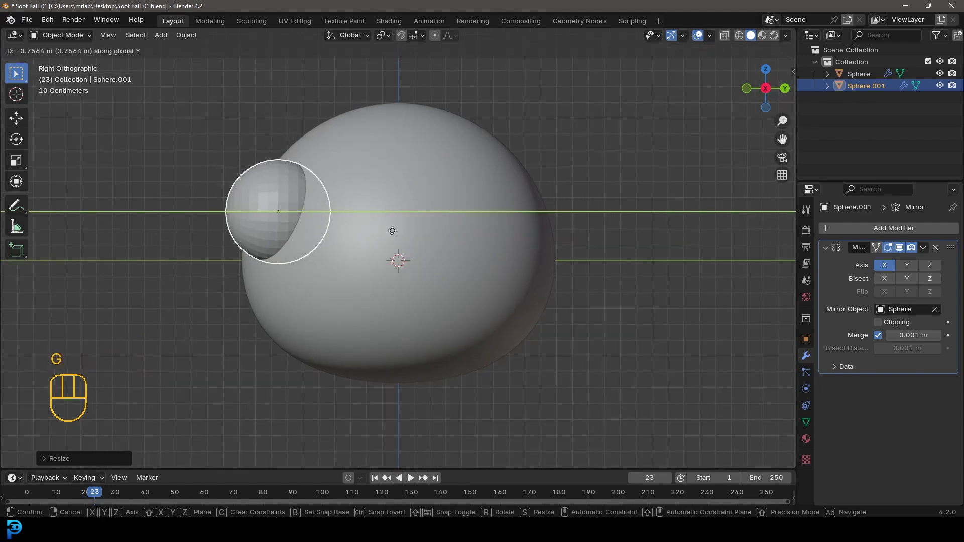
{"action": "left_click_drag", "start_coordinate": [414, 250], "coordinate": [451, 268]}
{"action": "key", "text": "KP_1"}
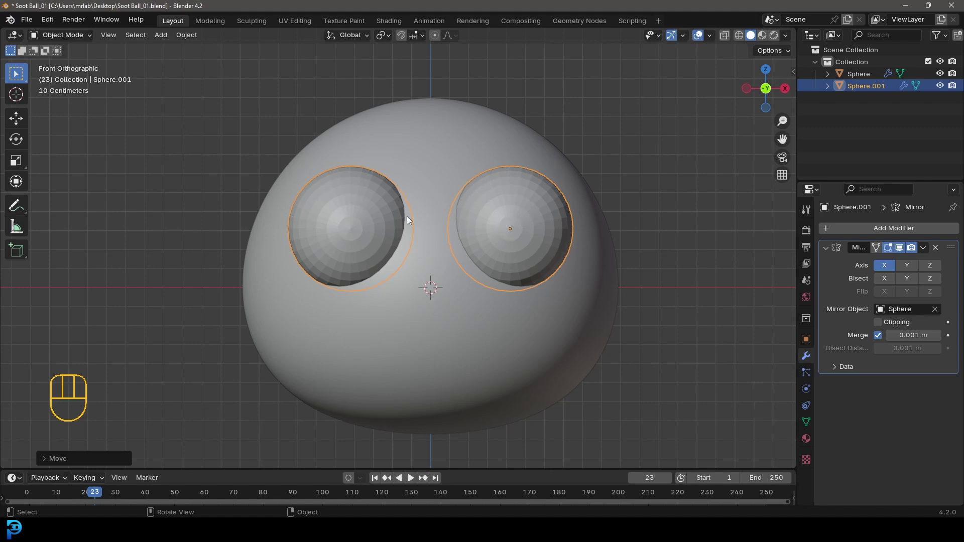
{"action": "left_click", "coordinate": [463, 117]}
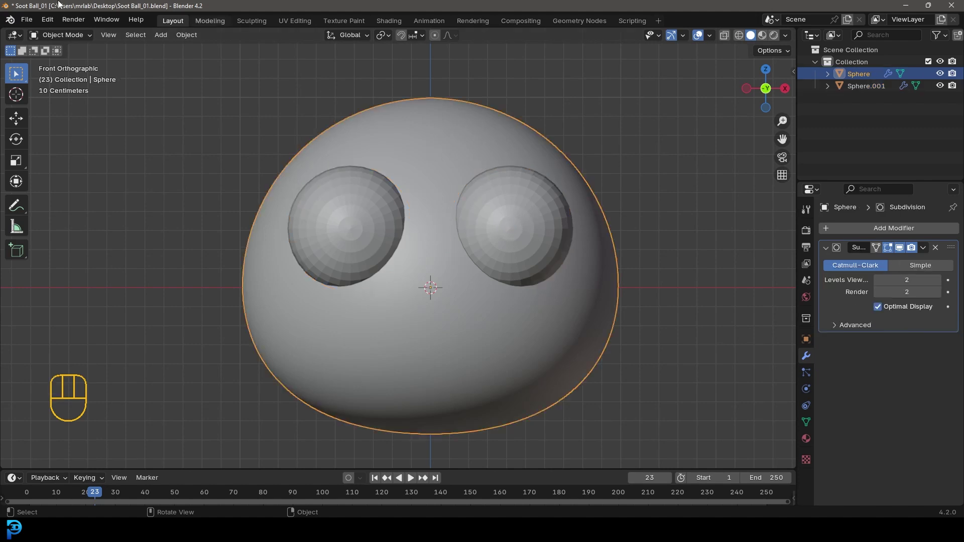
{"action": "left_click_drag", "start_coordinate": [66, 35], "coordinate": [79, 55]}
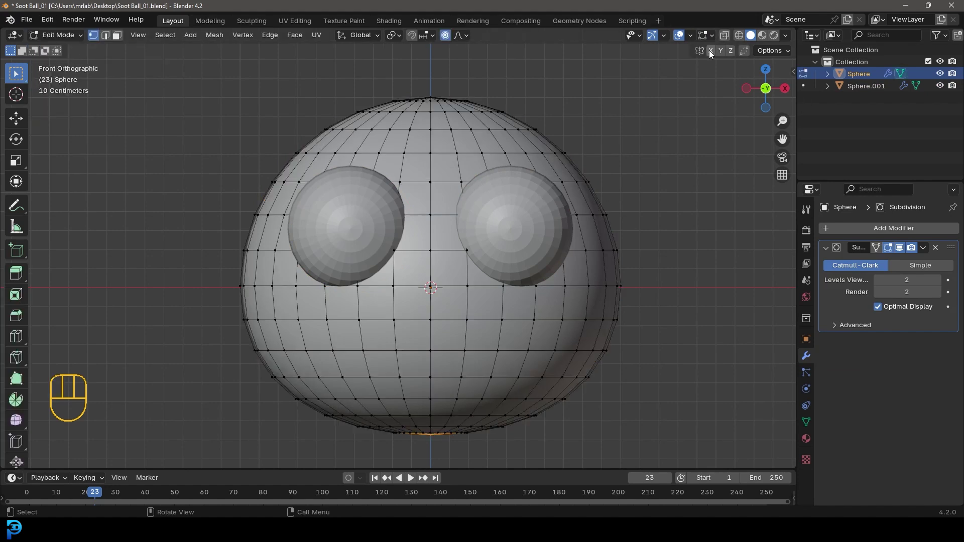
{"action": "left_click", "coordinate": [712, 55]}
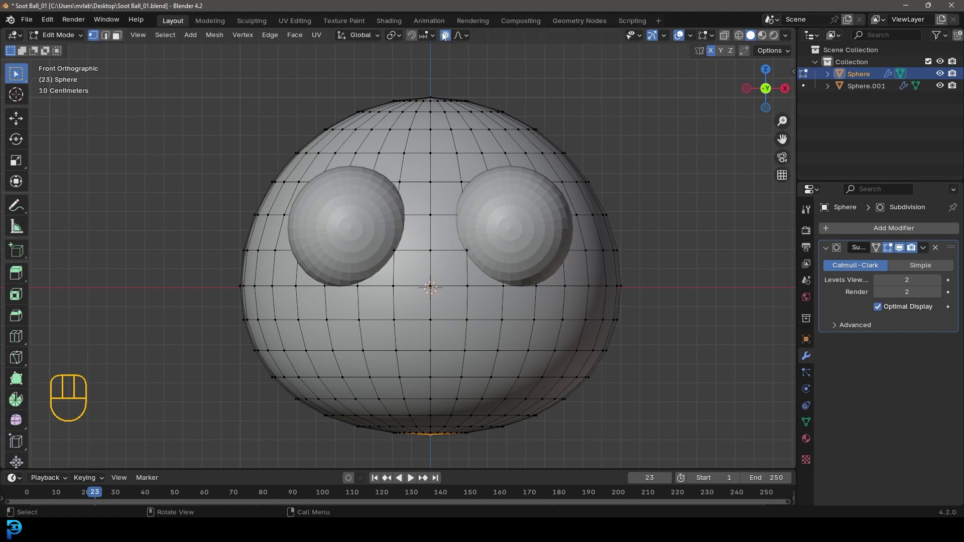
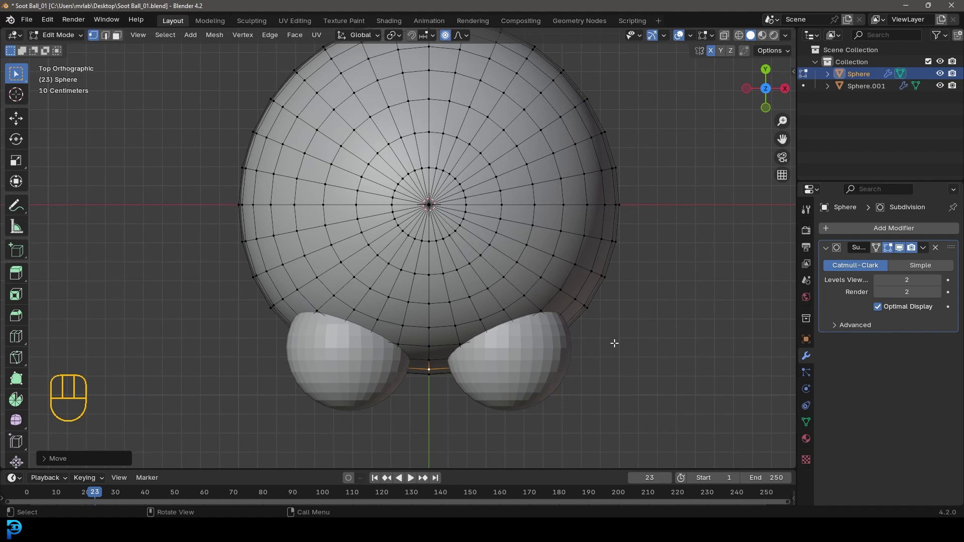
{"action": "left_click", "coordinate": [587, 304]}
{"action": "key", "text": "g"}
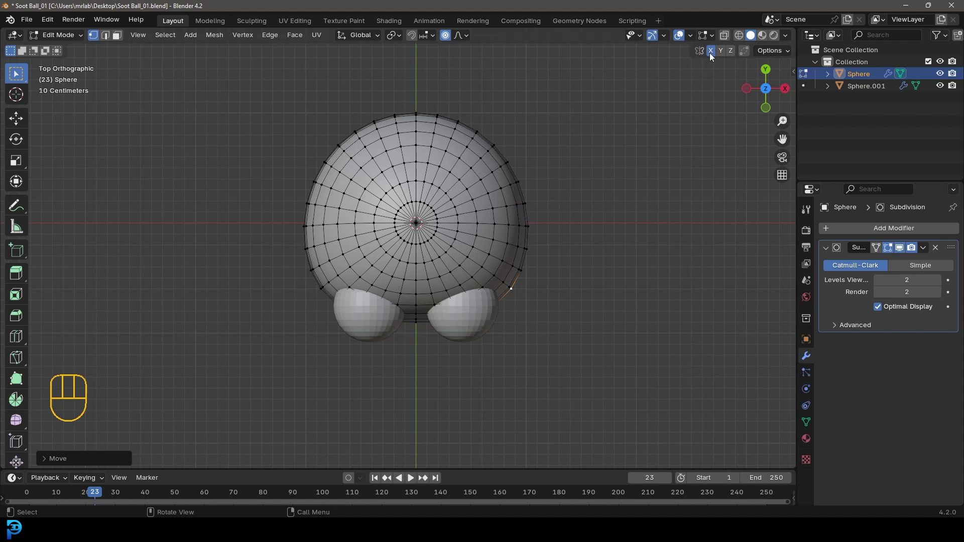
{"action": "left_click", "coordinate": [713, 56]}
{"action": "key", "text": "Tab"}
{"action": "left_click_drag", "start_coordinate": [514, 363], "coordinate": [503, 244]}
{"action": "key", "text": "alt+a"}
{"action": "left_click_drag", "start_coordinate": [443, 246], "coordinate": [423, 252]}
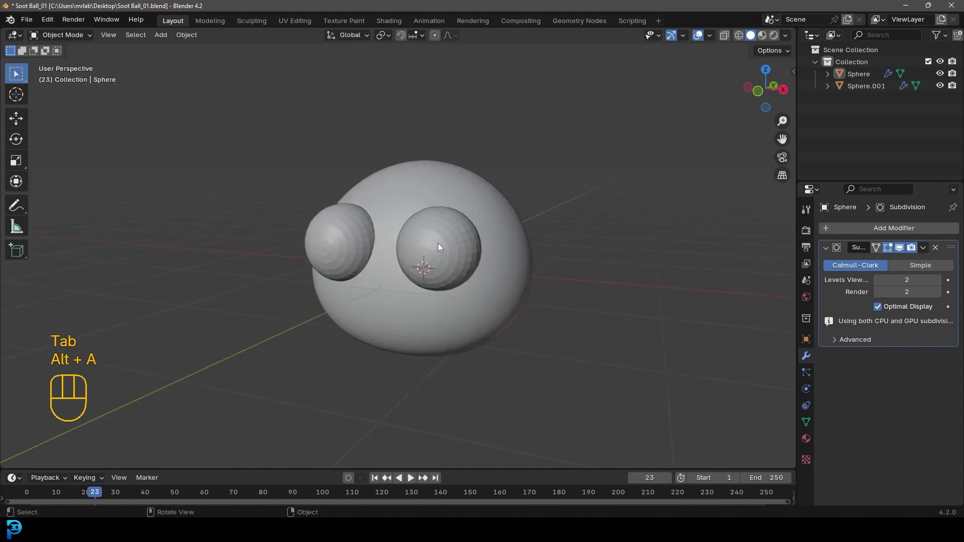
From above, flatten the eye along its depth, tilt it to the body's curve and shift it into place
{"action": "key", "text": "KP_7"}
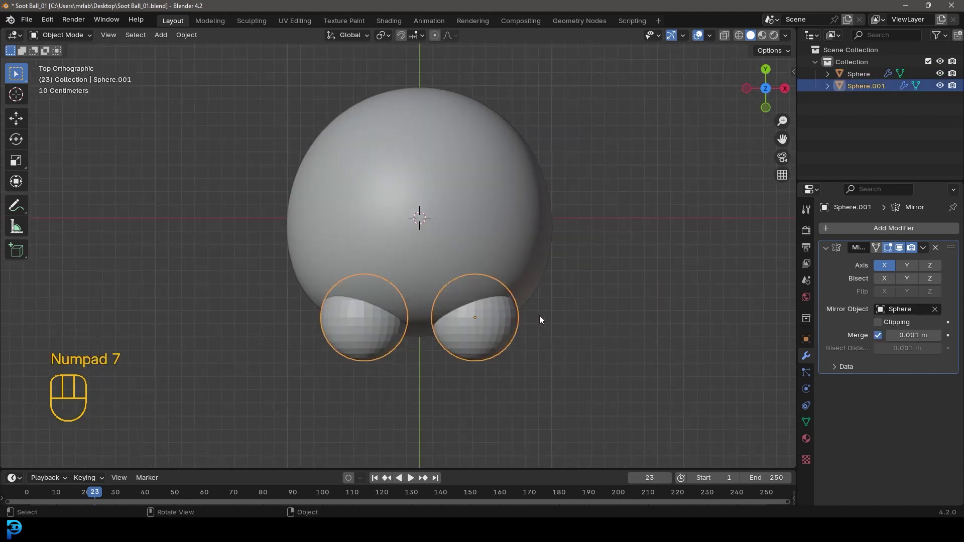
{"action": "key", "text": "g"}
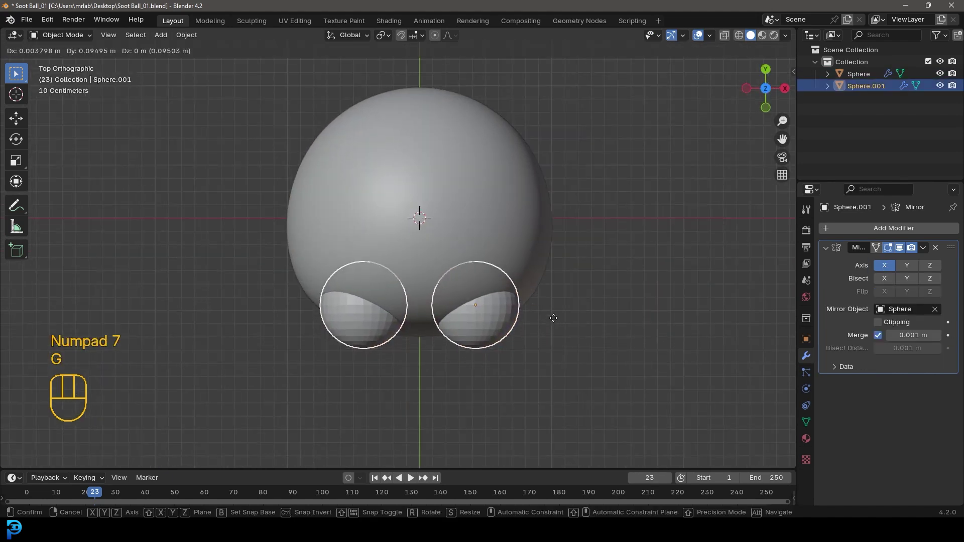
{"action": "left_click_drag", "start_coordinate": [546, 321], "coordinate": [529, 326]}
{"action": "key", "text": "s"}
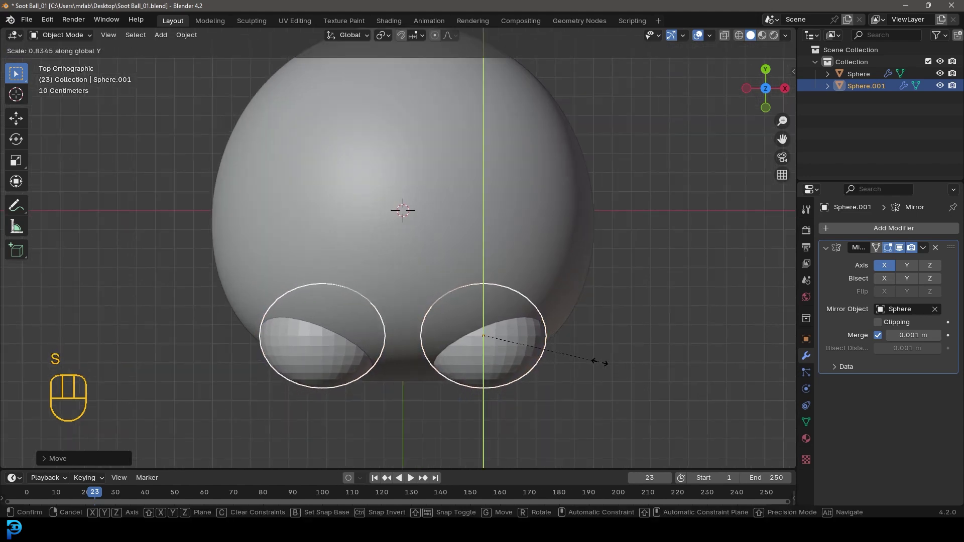
{"action": "key", "text": "r"}
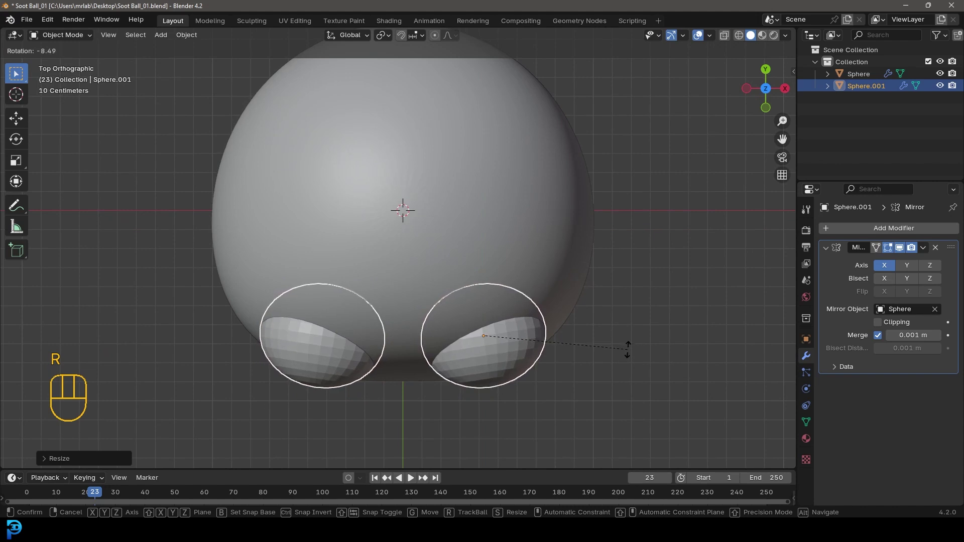
{"action": "key", "text": "g"}
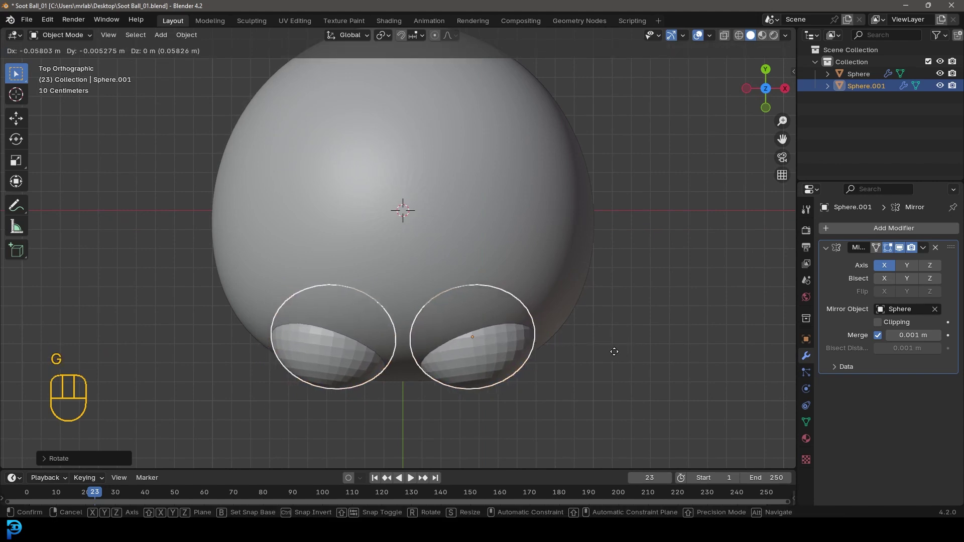
From the front resize and settle the eyes on the face, then give them smooth shading
{"action": "key", "text": "KP_1"}
{"action": "key", "text": "s"}
{"action": "key", "text": "g"}
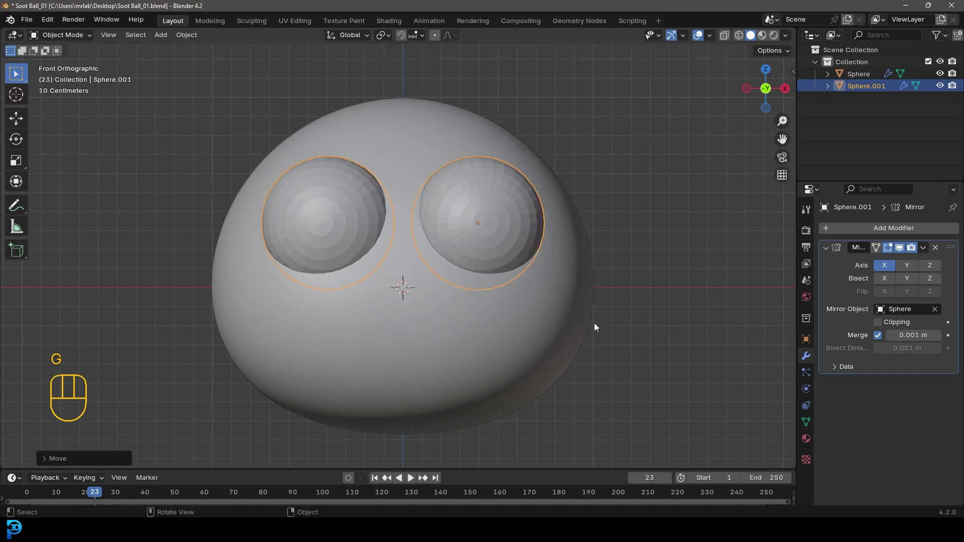
{"action": "left_click_drag", "start_coordinate": [505, 184], "coordinate": [447, 177]}
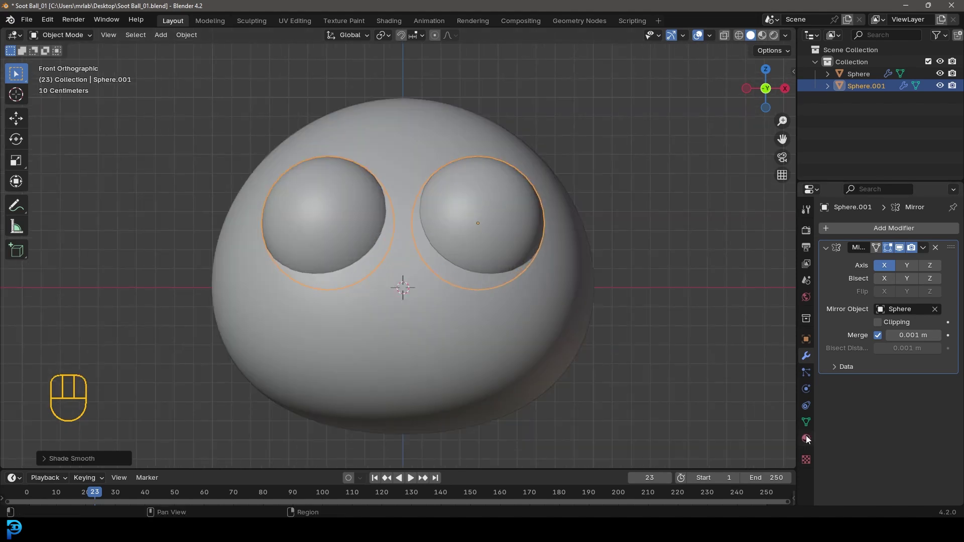
Create an Eye material for the eyeballs with a white viewport display colour
{"action": "left_click", "coordinate": [808, 438]}
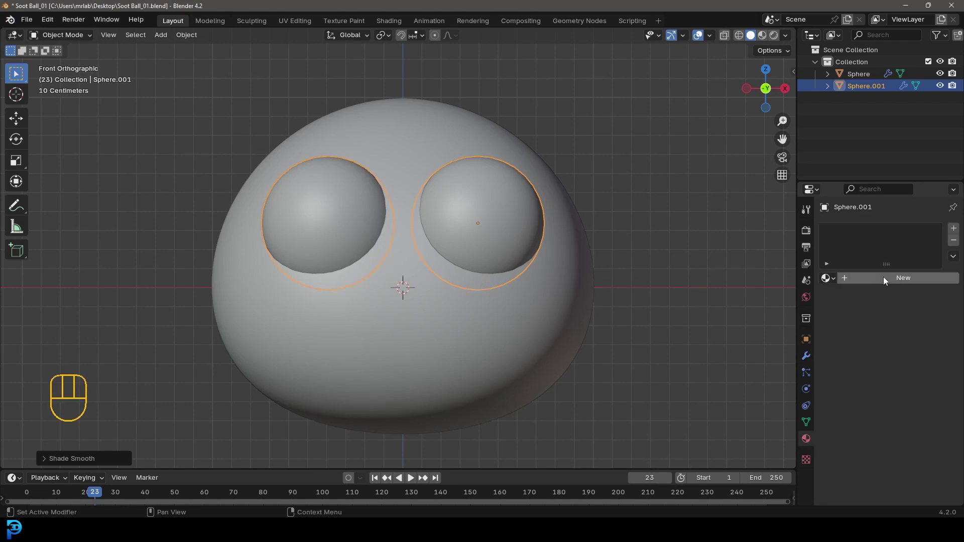
{"action": "left_click_drag", "start_coordinate": [887, 283], "coordinate": [867, 280]}
{"action": "left_click_drag", "start_coordinate": [870, 281], "coordinate": [863, 280]}
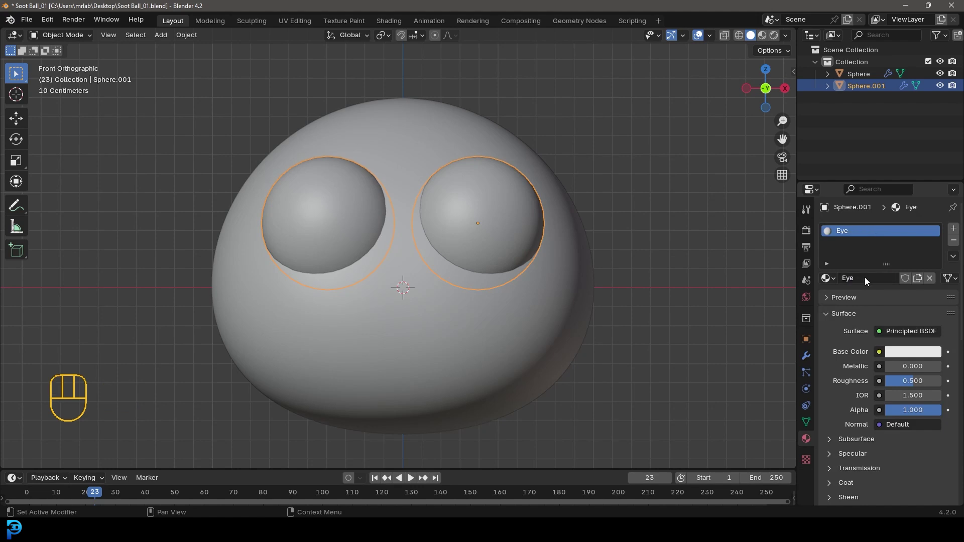
{"action": "left_click", "coordinate": [844, 318]}
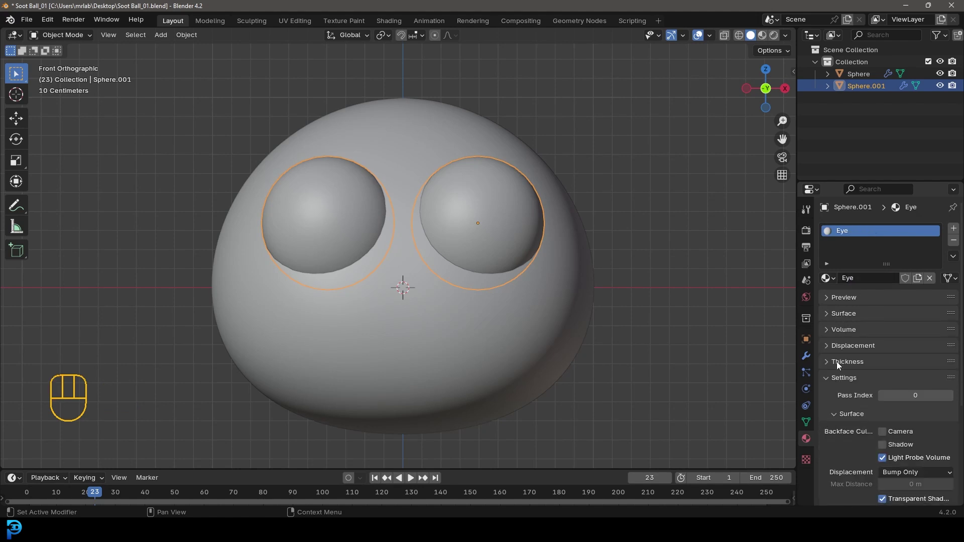
{"action": "left_click", "coordinate": [840, 386]}
{"action": "left_click", "coordinate": [841, 408]}
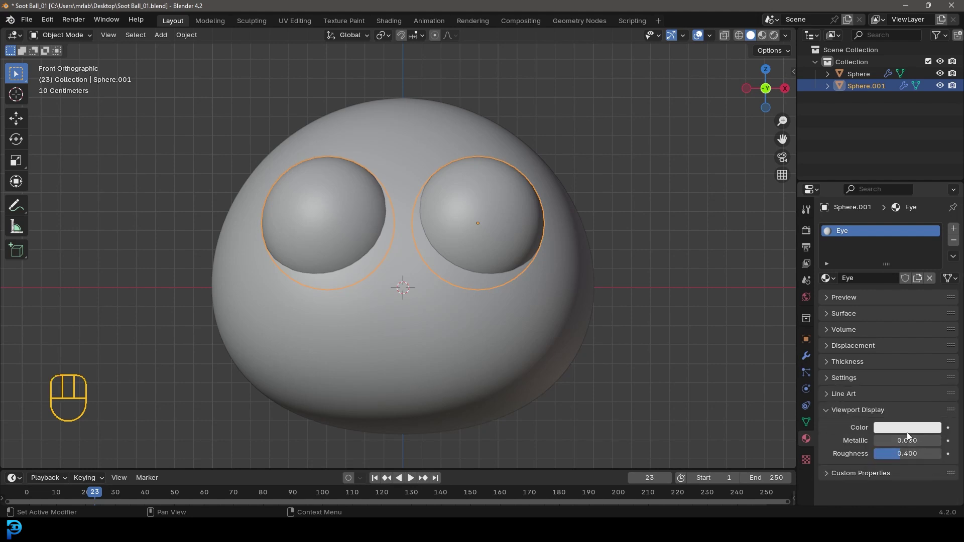
{"action": "left_click", "coordinate": [905, 431]}
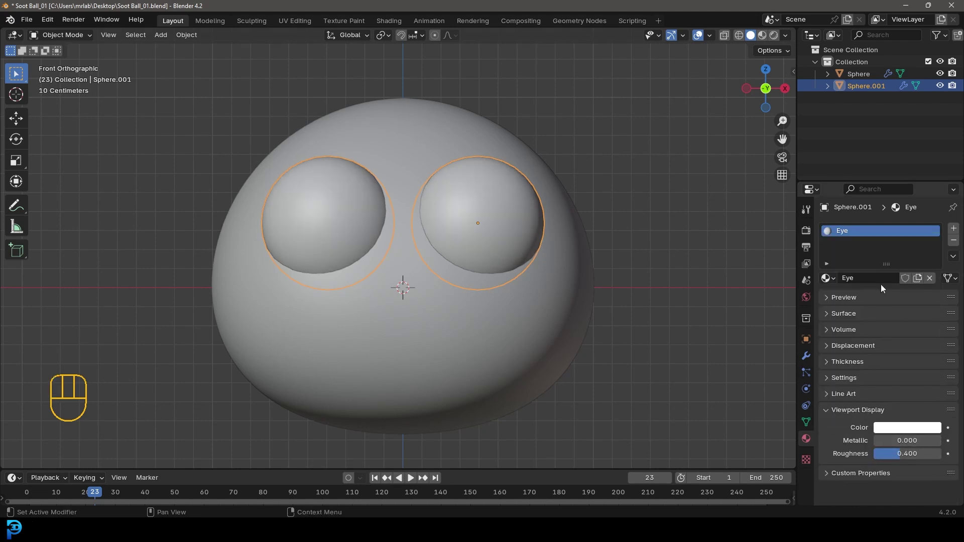
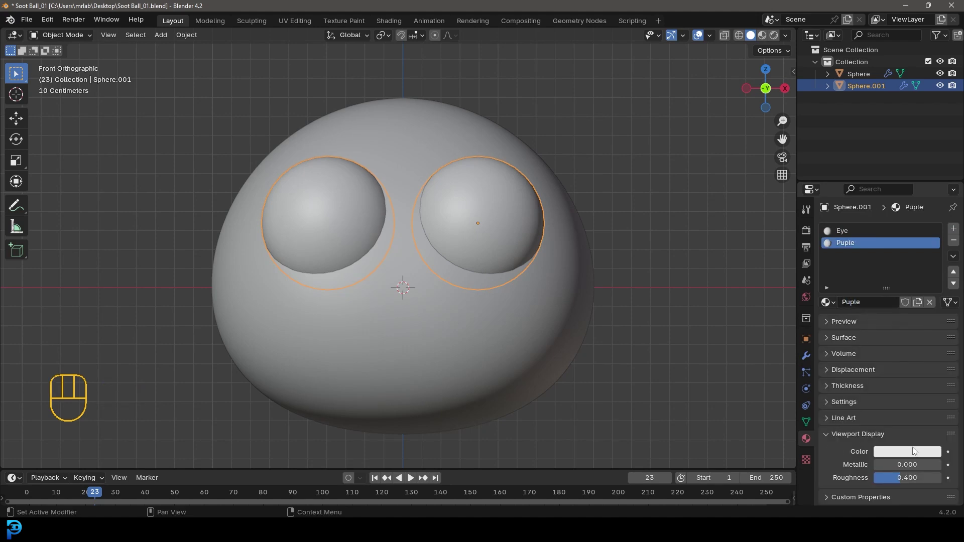
Add a near-black Puple material on the eye's centre faces, inset them and reassign the rim to Eye
{"action": "left_click", "coordinate": [917, 454]}
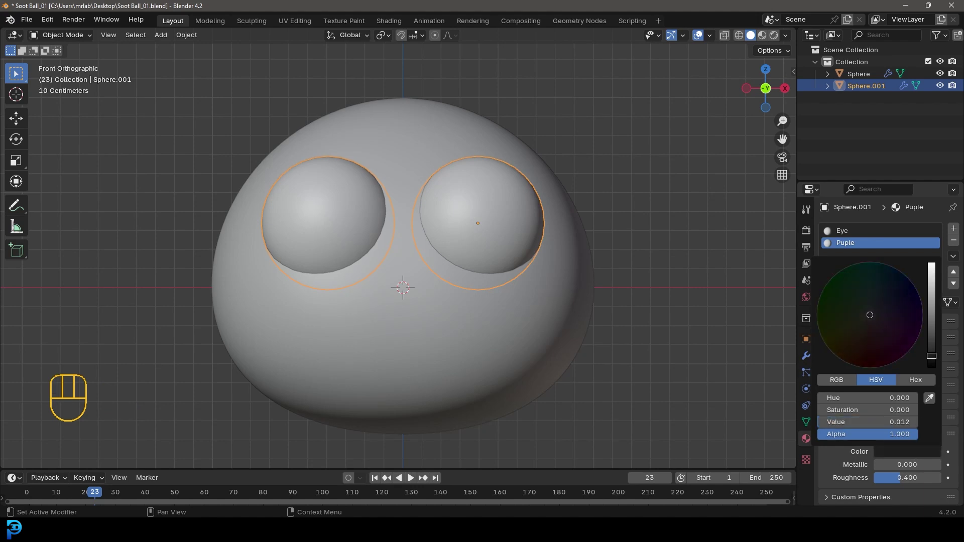
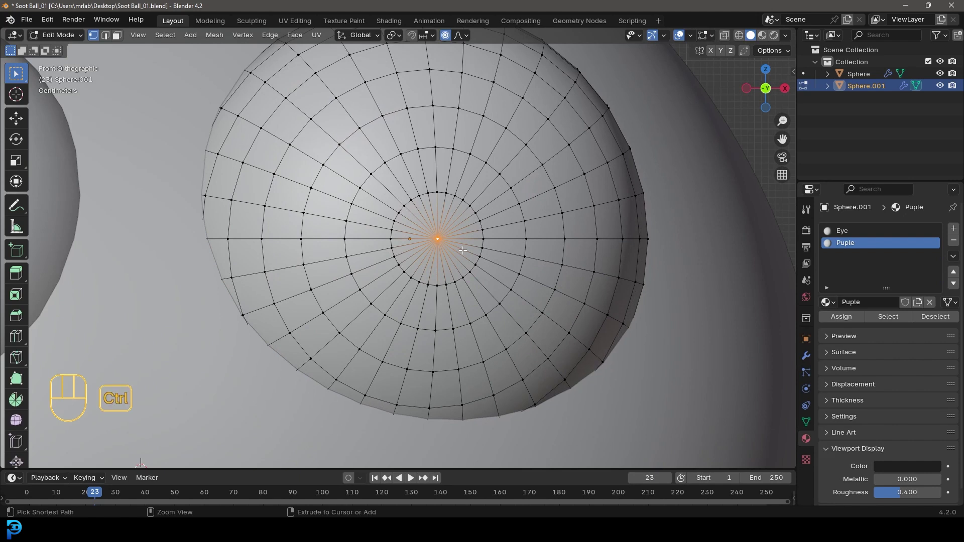
{"action": "key", "text": "ctrl+KP_Add"}
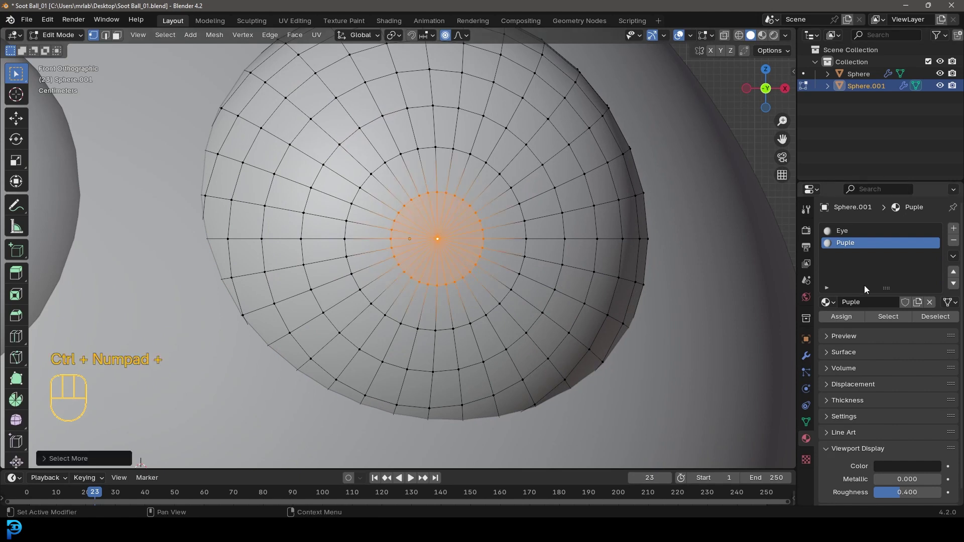
{"action": "left_click", "coordinate": [852, 318]}
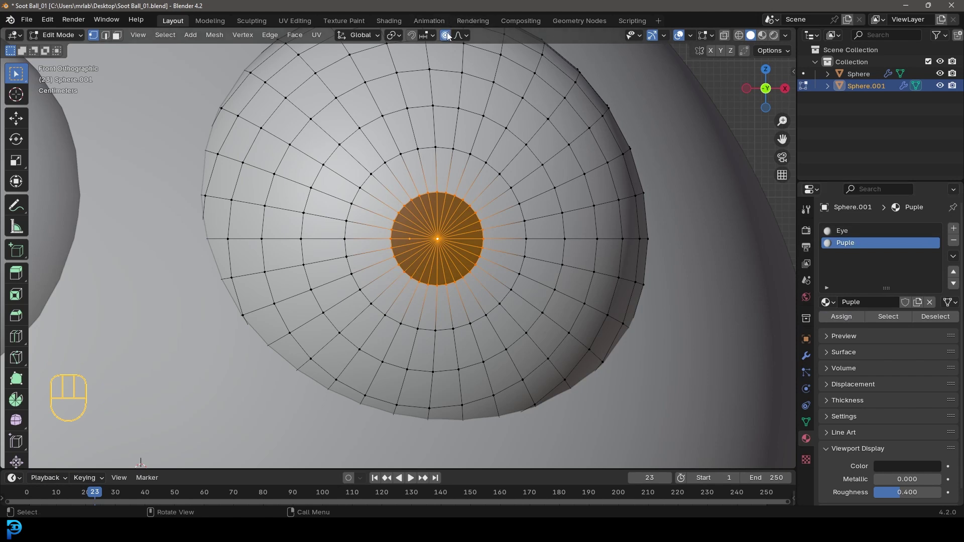
{"action": "left_click", "coordinate": [451, 37]}
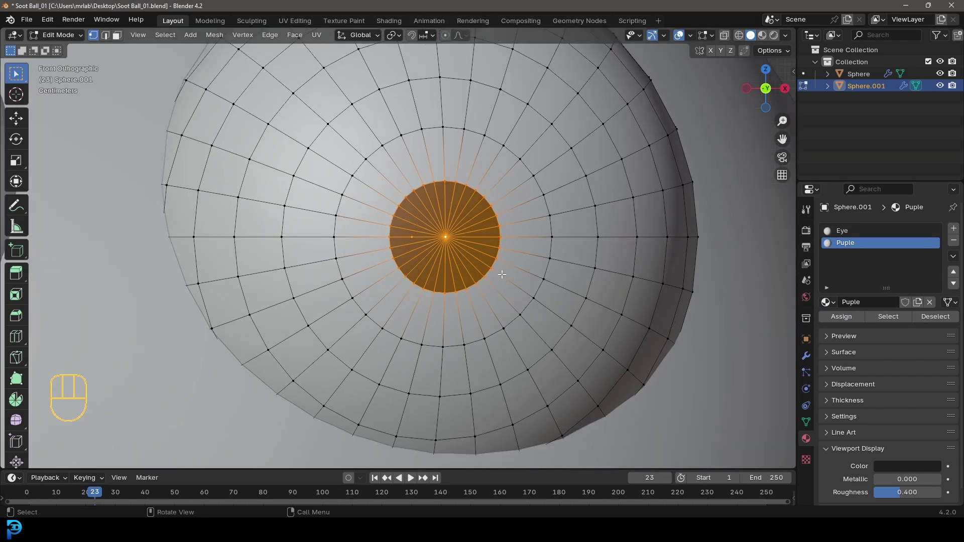
{"action": "key", "text": "i"}
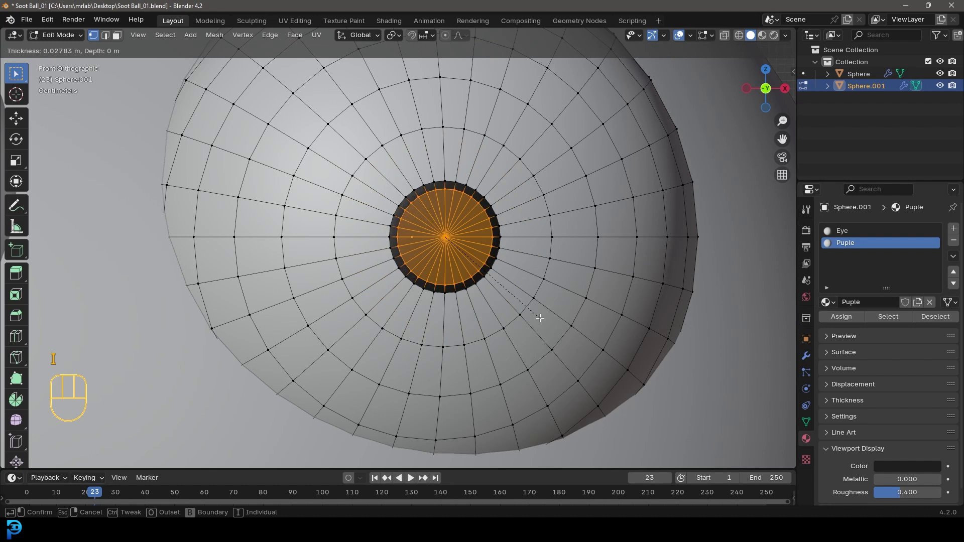
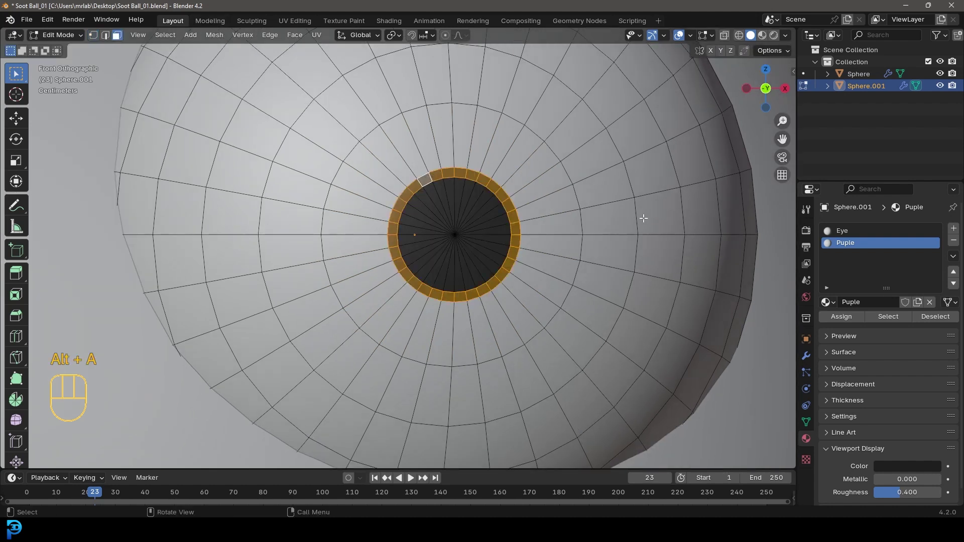
{"action": "left_click", "coordinate": [839, 227]}
{"action": "left_click", "coordinate": [840, 319]}
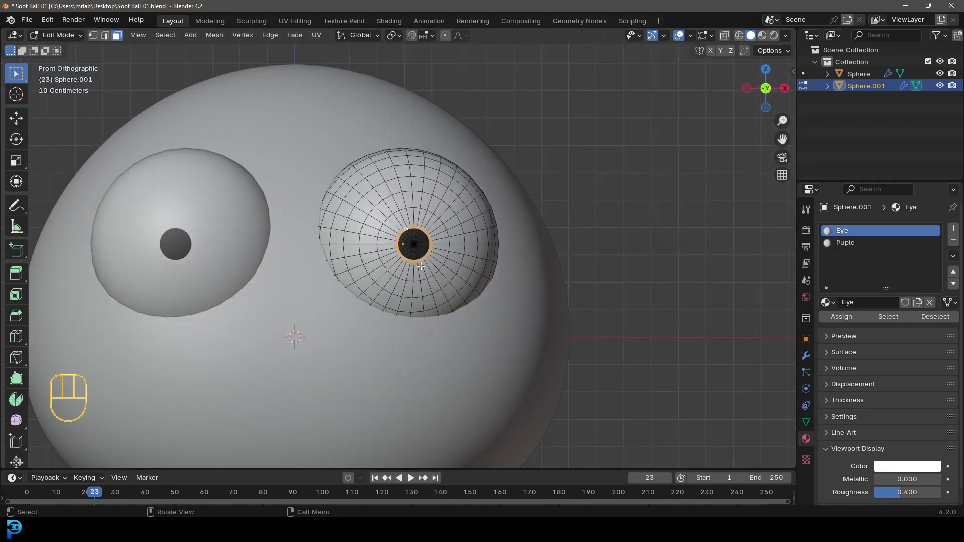
{"action": "key", "text": "Tab"}
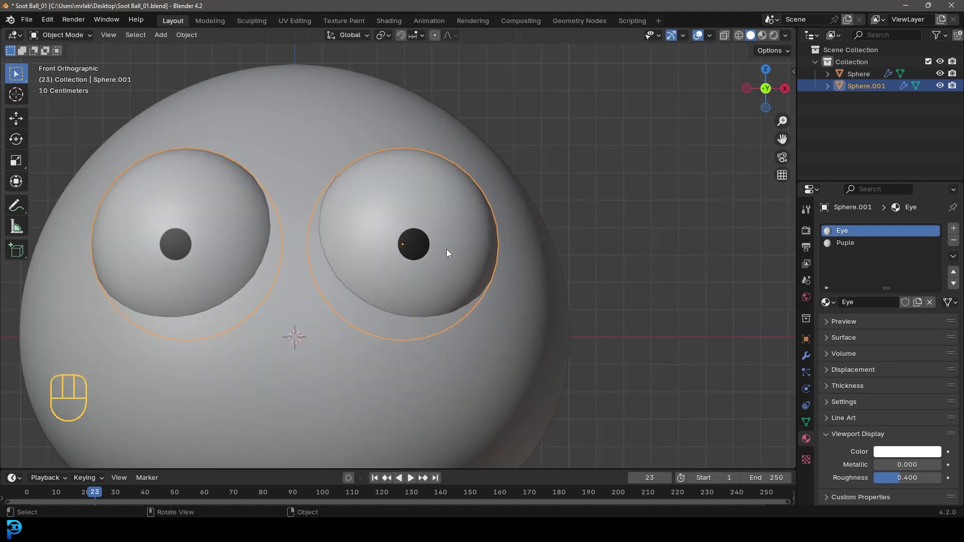
From above, turn the eye about 12 degrees so the pupil faces forward and nudge it onto the body
{"action": "key", "text": "KP_7"}
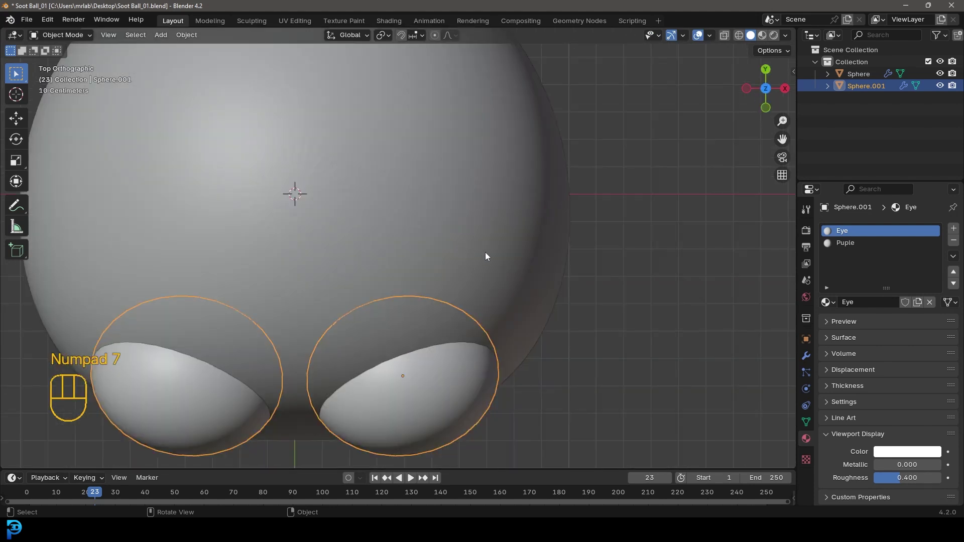
{"action": "key", "text": "r"}
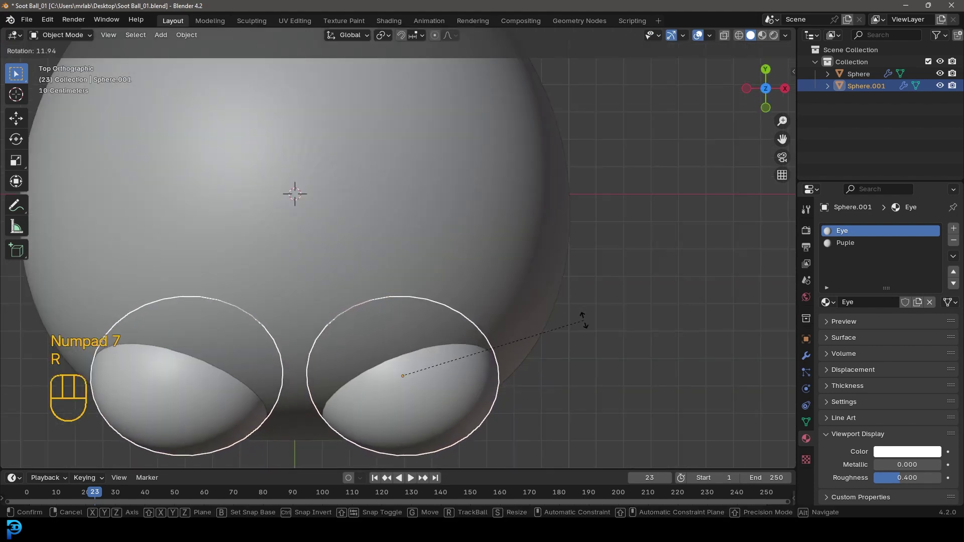
{"action": "key", "text": "g"}
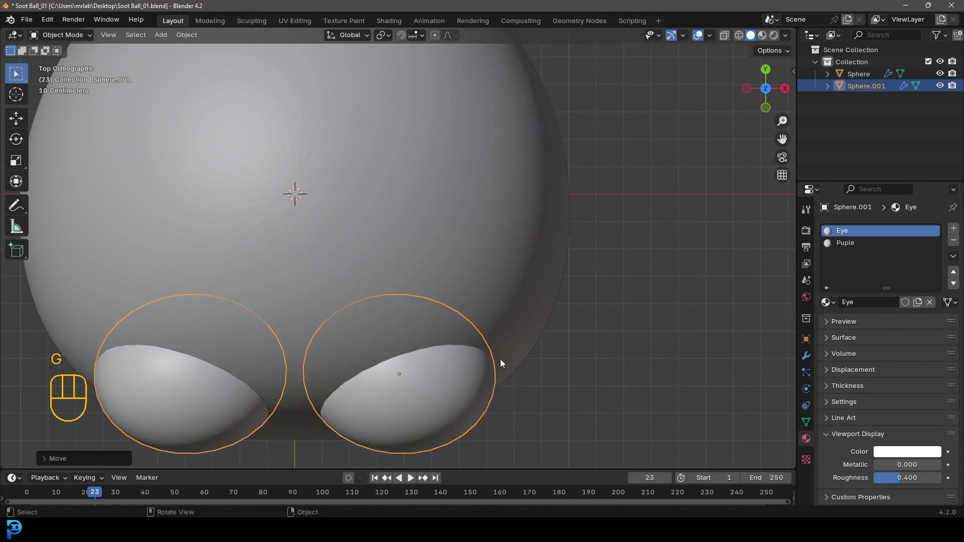
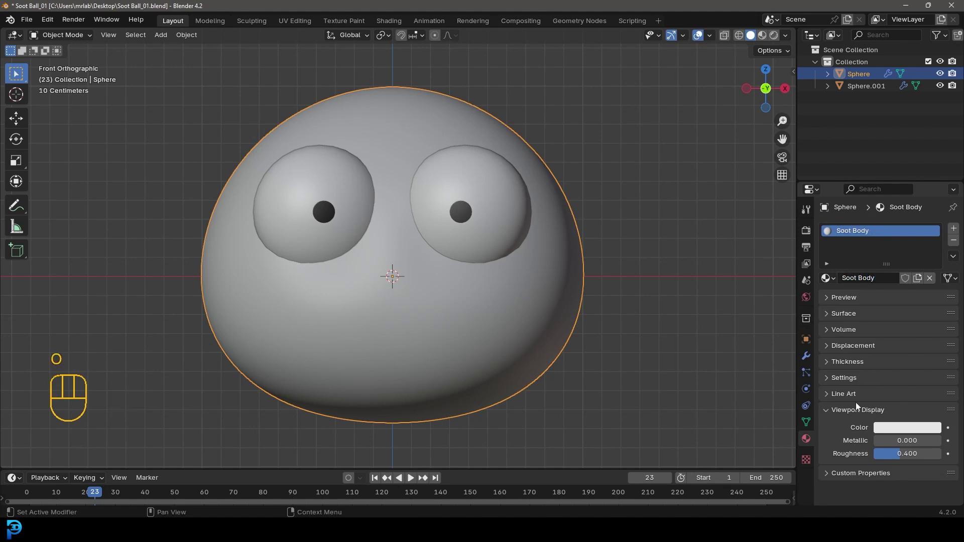
Make the Soot Body material dark grey and set the render device to GPU Compute
{"action": "left_click", "coordinate": [899, 433]}
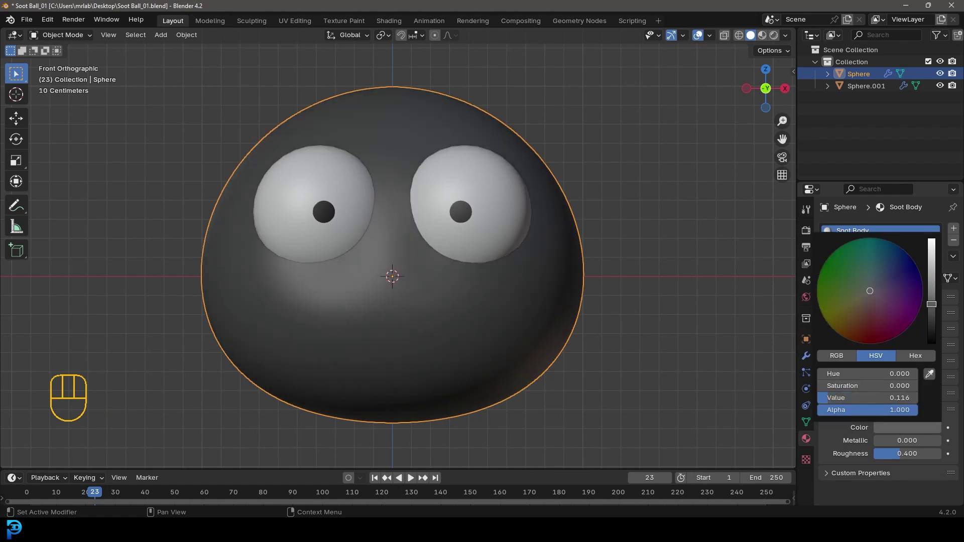
{"action": "key", "text": "alt+a"}
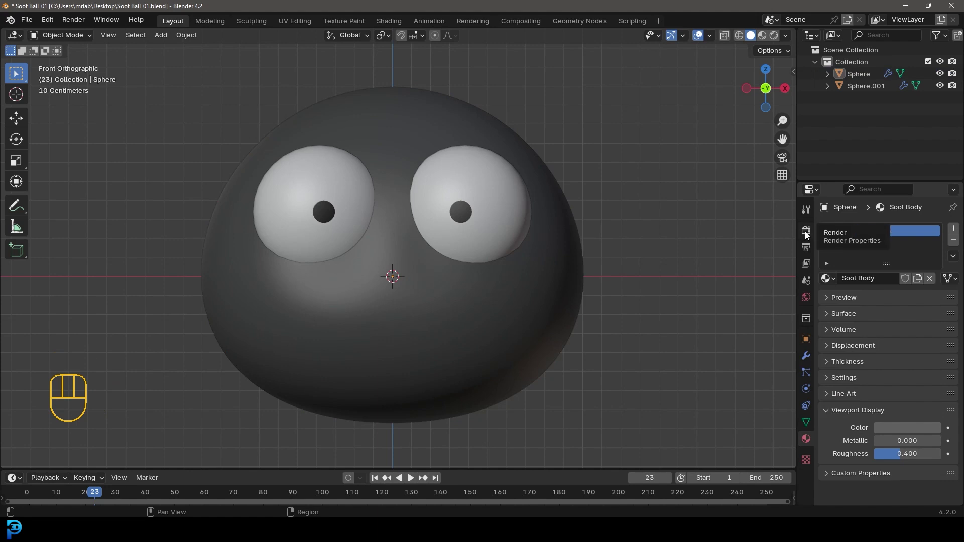
{"action": "left_click", "coordinate": [808, 236]}
{"action": "left_click_drag", "start_coordinate": [897, 230], "coordinate": [900, 271]}
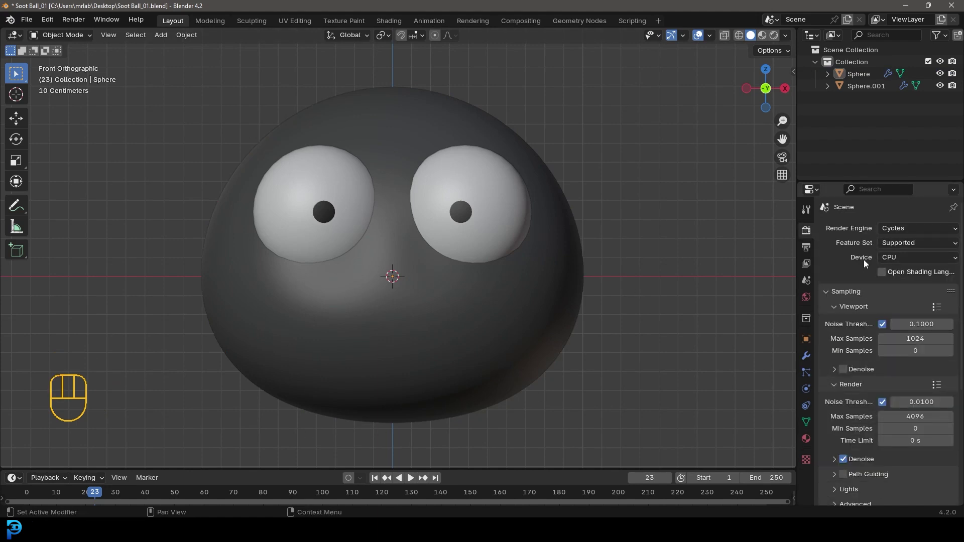
{"action": "left_click_drag", "start_coordinate": [898, 259], "coordinate": [898, 286]}
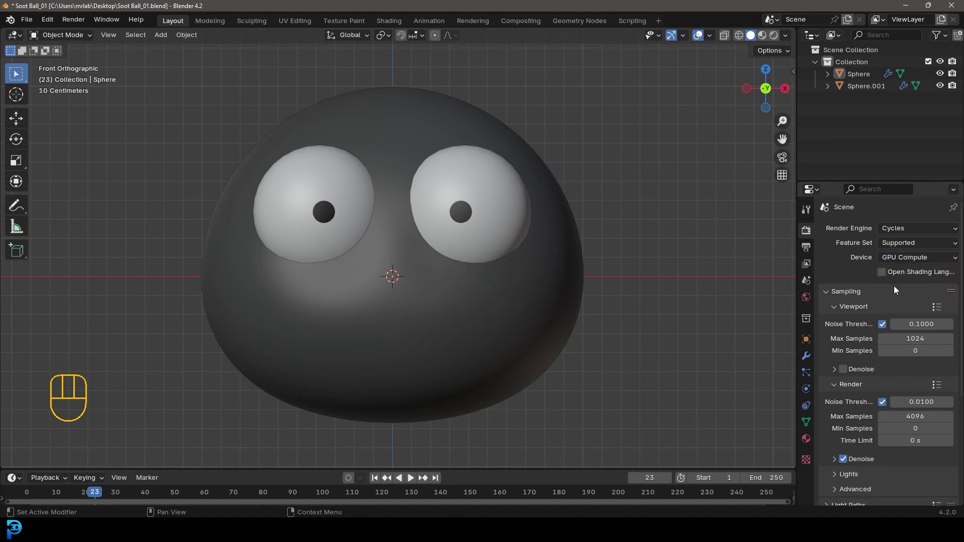
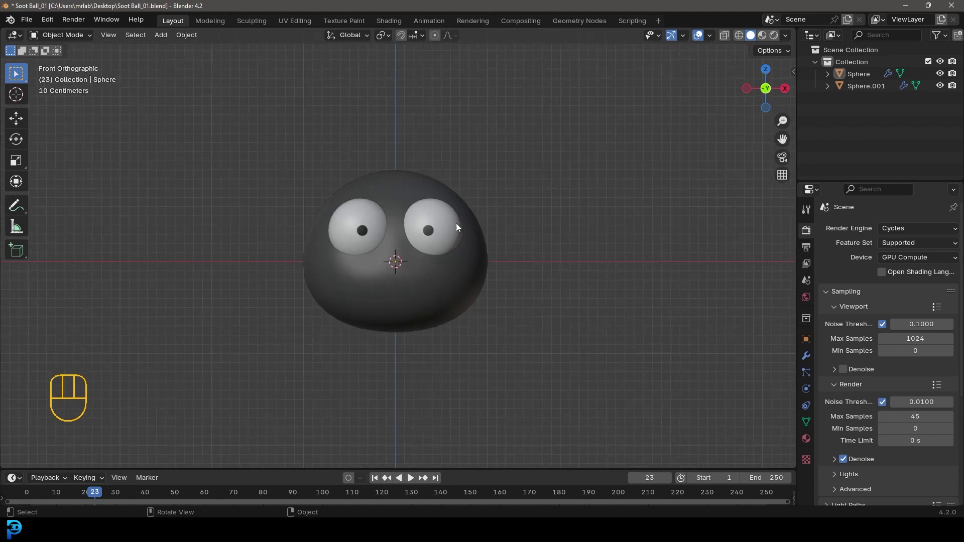
Select the body and eyes together and lift the whole character above the origin
{"action": "left_click_drag", "start_coordinate": [401, 202], "coordinate": [398, 232]}
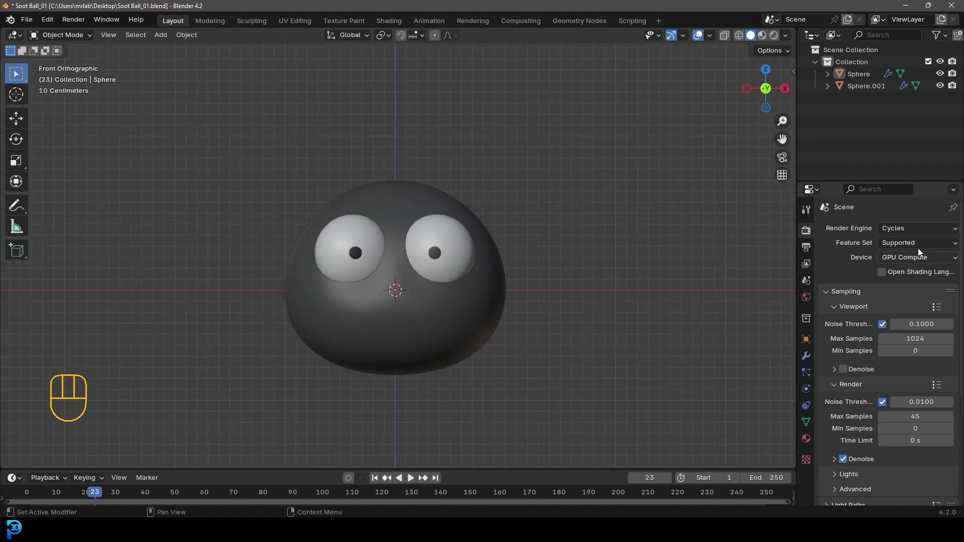
{"action": "left_click_drag", "start_coordinate": [486, 252], "coordinate": [452, 264]}
{"action": "key", "text": "a"}
{"action": "left_click_drag", "start_coordinate": [454, 317], "coordinate": [453, 354]}
{"action": "key", "text": "g"}
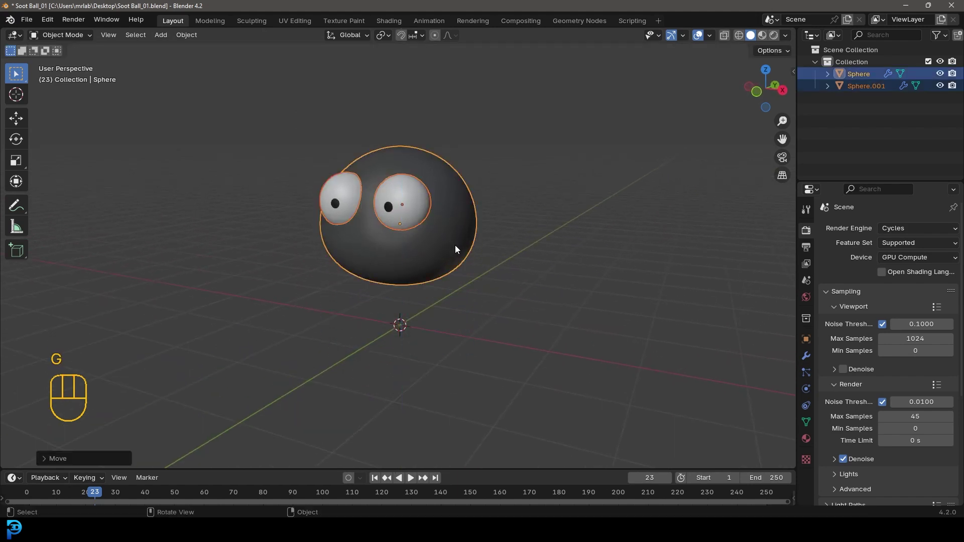
{"action": "key", "text": "KP_1"}
{"action": "key", "text": "alt+a"}
Frame the body in front view and bring up the Add menu's mesh primitives
{"action": "middle_click", "coordinate": [410, 232]}
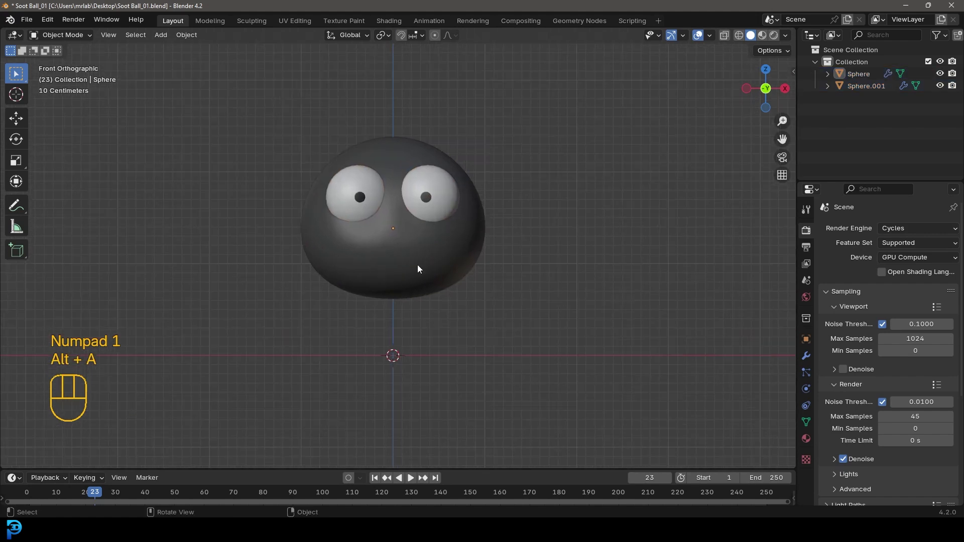
{"action": "left_click_drag", "start_coordinate": [438, 312], "coordinate": [434, 278]}
{"action": "key", "text": "shift+a"}
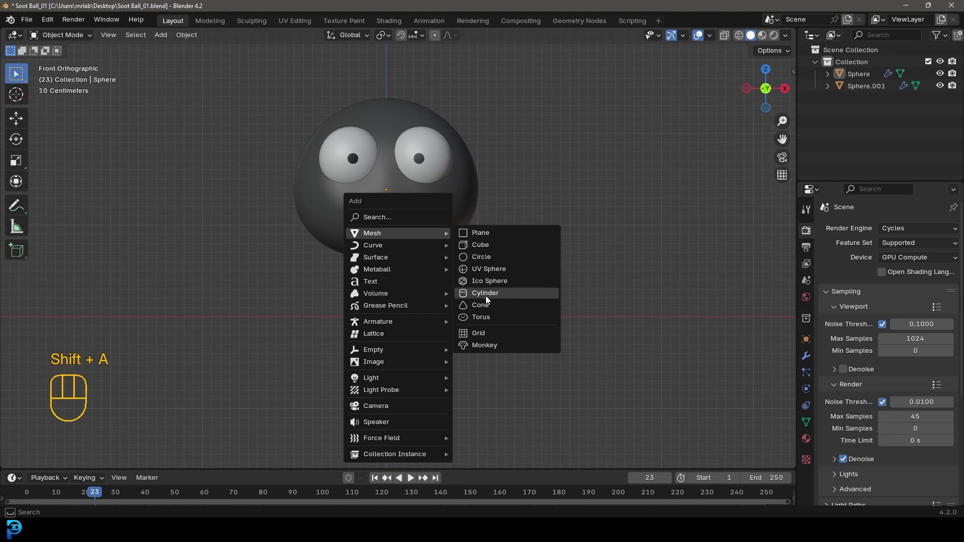
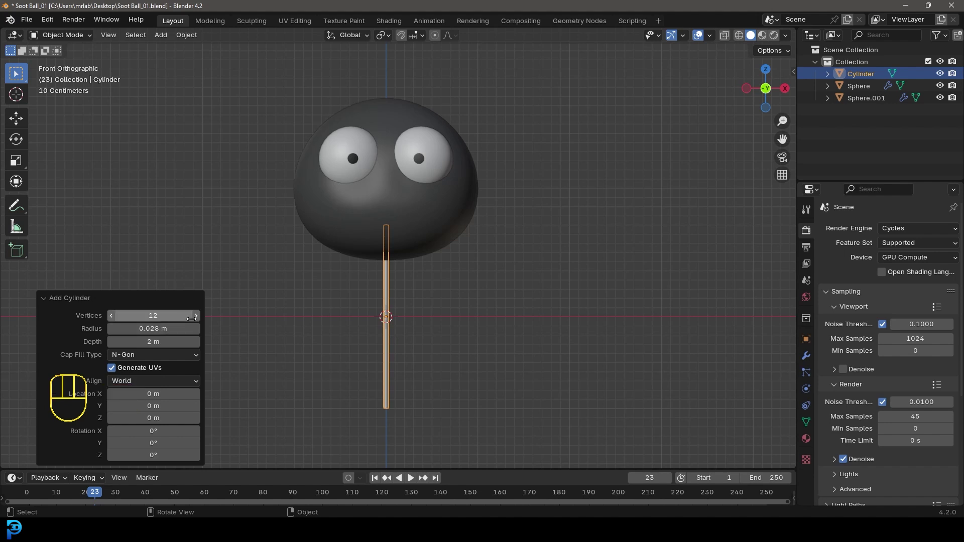
Divide the thin cylinder leg with many horizontal edge loops in Edit Mode
{"action": "key", "text": "Tab"}
{"action": "left_click_drag", "start_coordinate": [435, 366], "coordinate": [444, 275]}
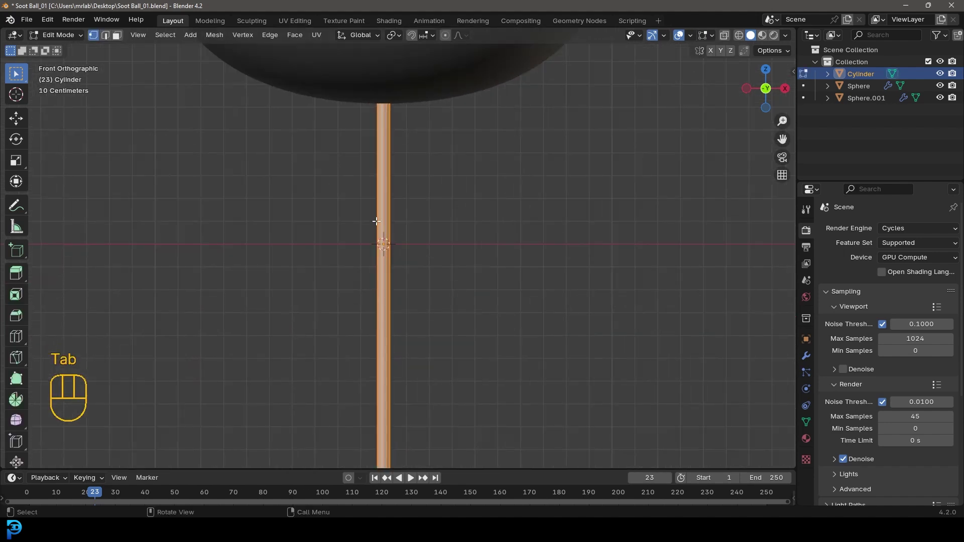
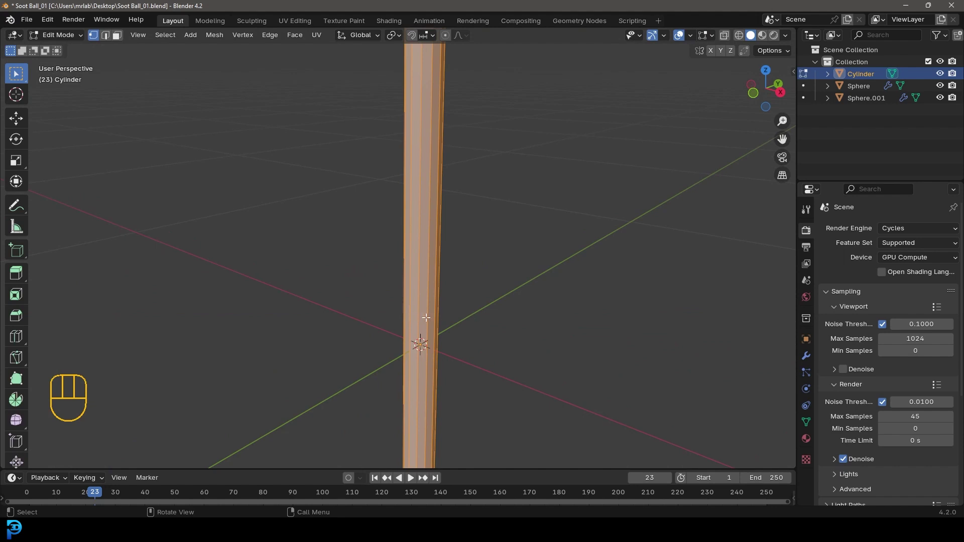
{"action": "key", "text": "ctrl+r"}
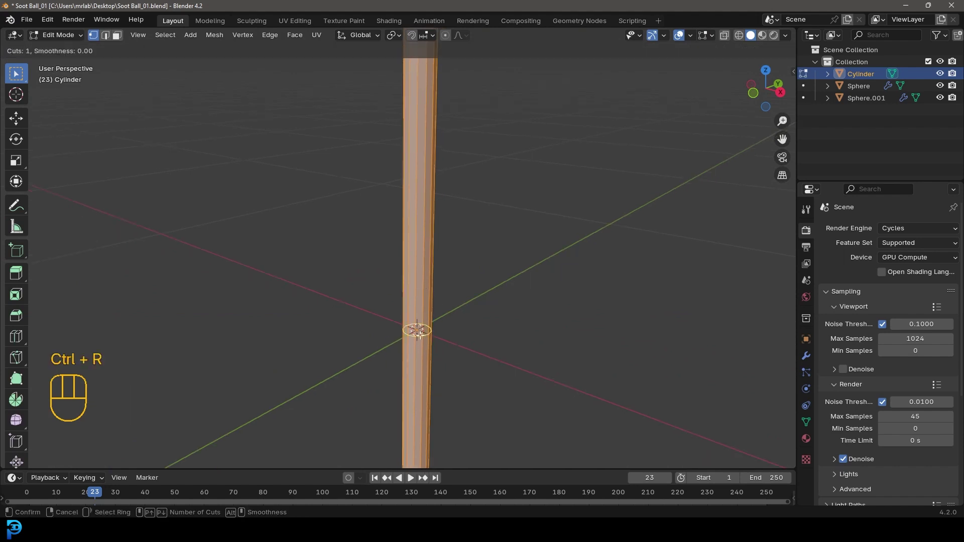
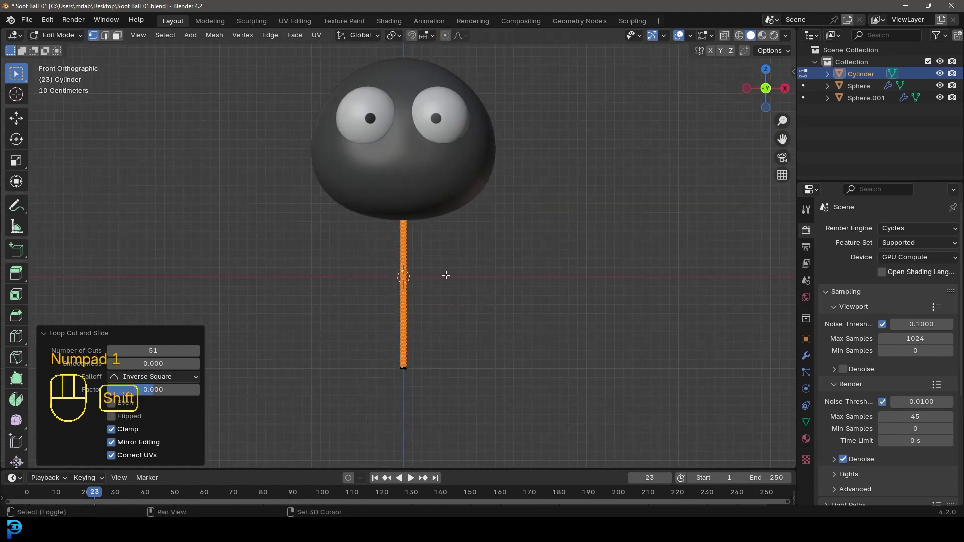
{"action": "middle_click", "coordinate": [438, 251]}
Give the cylinder leg an X-axis Mirror modifier to make a matching pair
{"action": "key", "text": "Tab"}
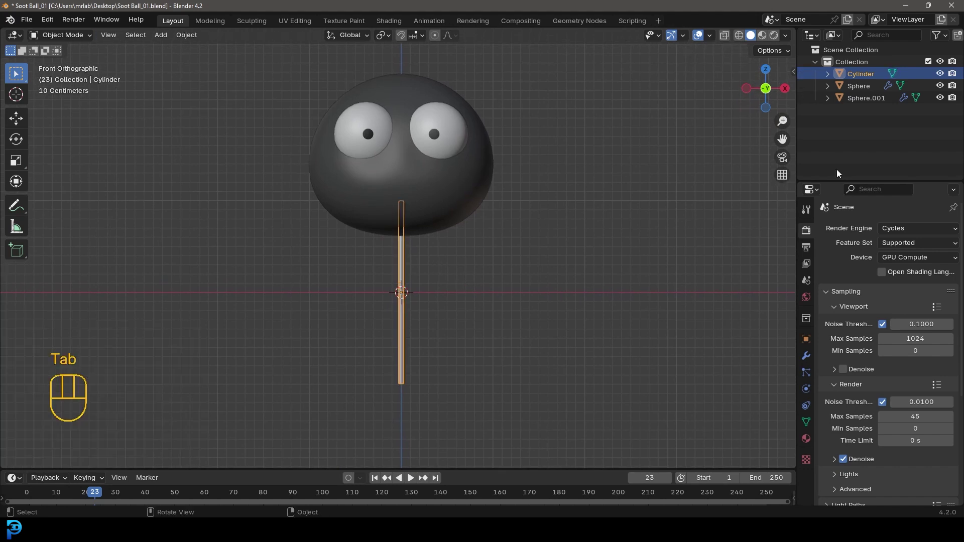
{"action": "left_click", "coordinate": [814, 357]}
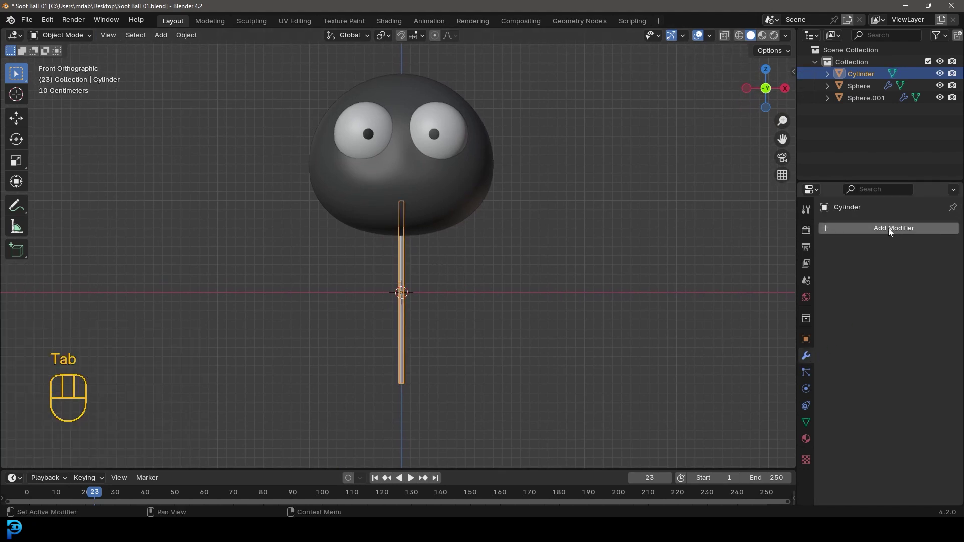
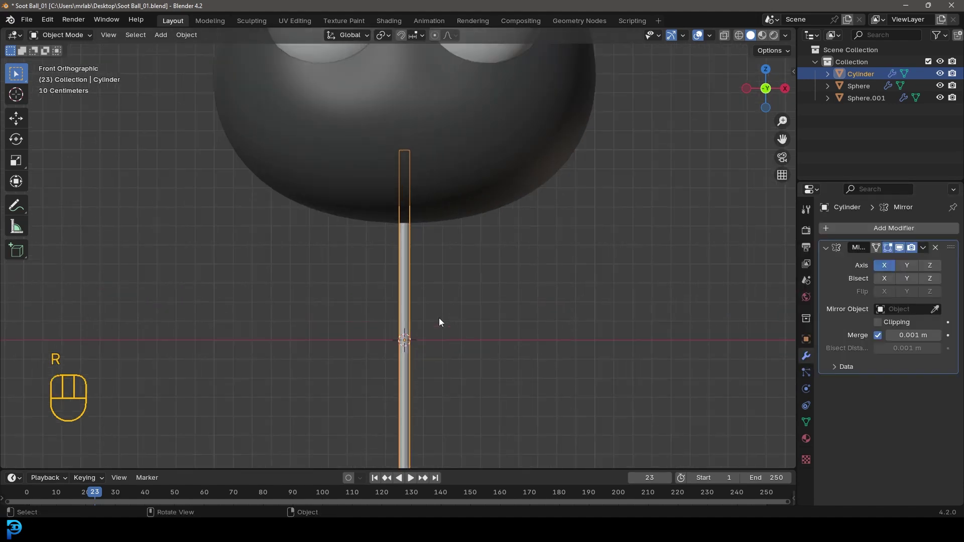
{"action": "left_click_drag", "start_coordinate": [422, 355], "coordinate": [425, 312]}
Move the leg's vertices off-centre and down so the mirrored second leg appears beneath the body
{"action": "key", "text": "Tab"}
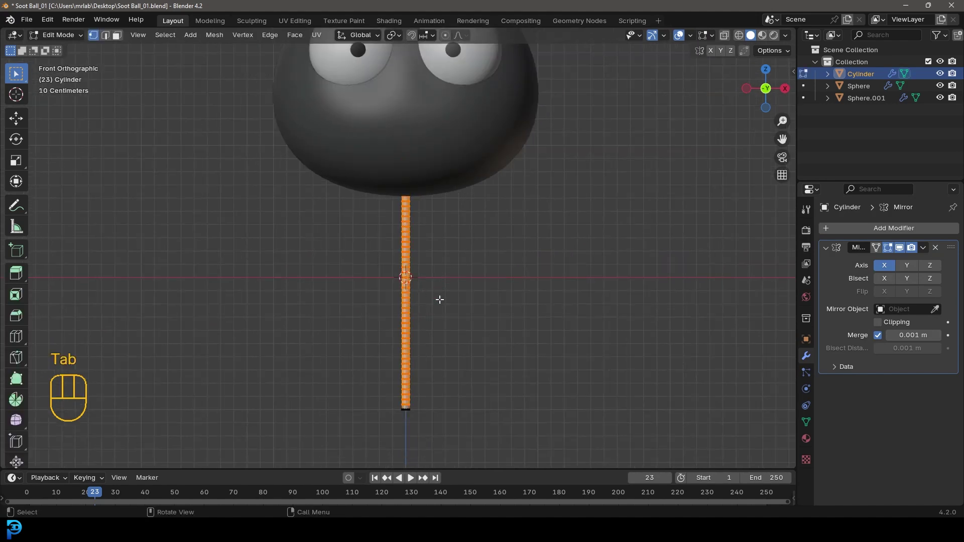
{"action": "key", "text": "a"}
{"action": "left_click_drag", "start_coordinate": [423, 277], "coordinate": [395, 331]}
{"action": "key", "text": "g"}
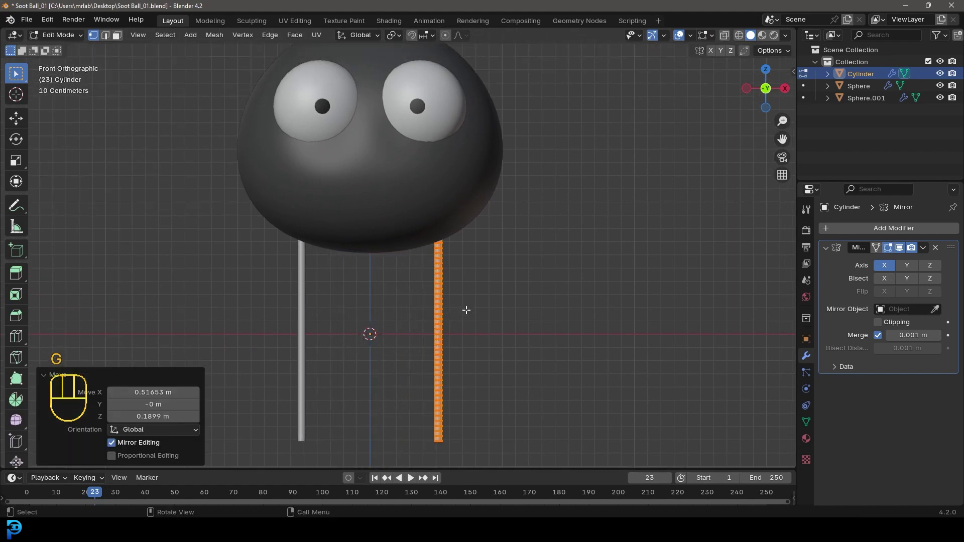
{"action": "left_click_drag", "start_coordinate": [457, 250], "coordinate": [461, 281]}
{"action": "key", "text": "g"}
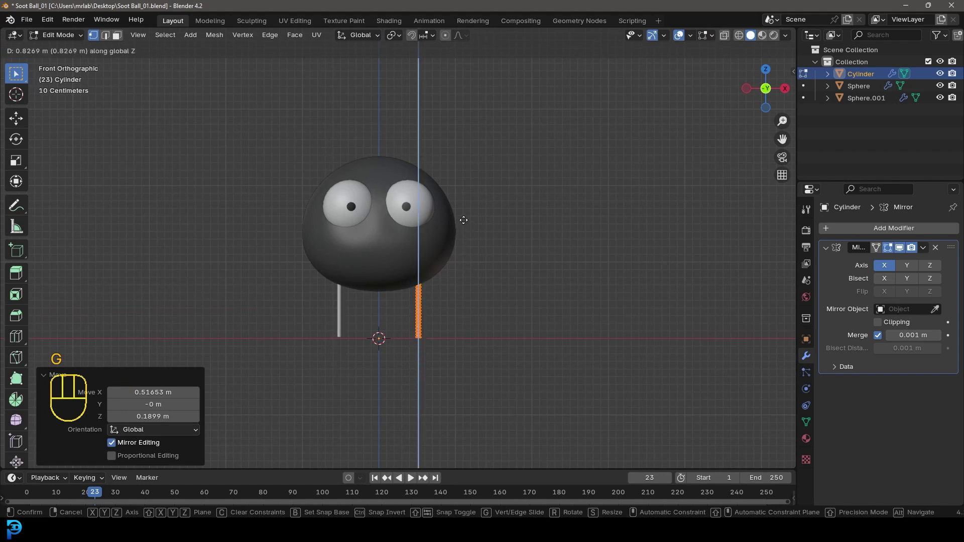
{"action": "left_click_drag", "start_coordinate": [450, 213], "coordinate": [461, 274]}
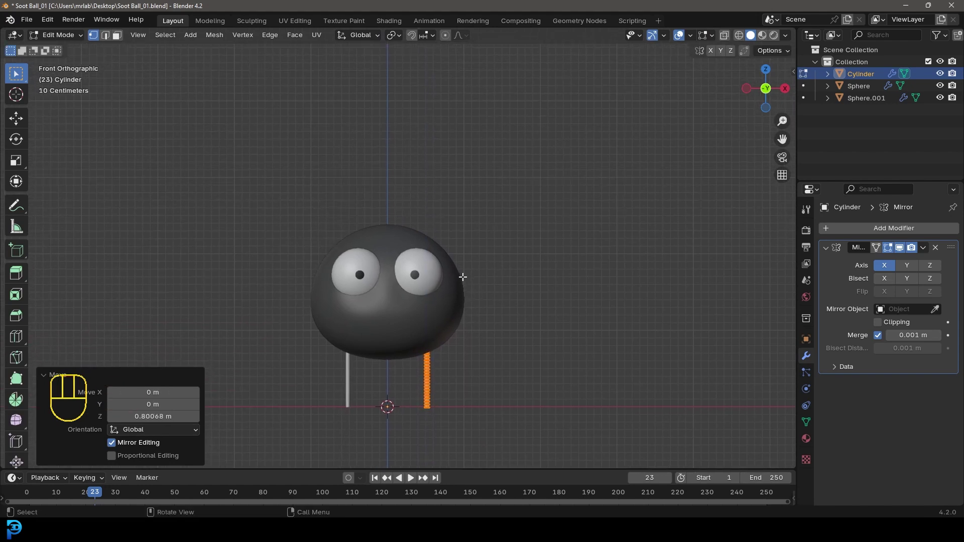
Raise the body and eyes to rest on top of the legs, then frame the leg's bottom end
{"action": "key", "text": "Tab"}
{"action": "left_click_drag", "start_coordinate": [378, 262], "coordinate": [373, 226]}
{"action": "key", "text": "g"}
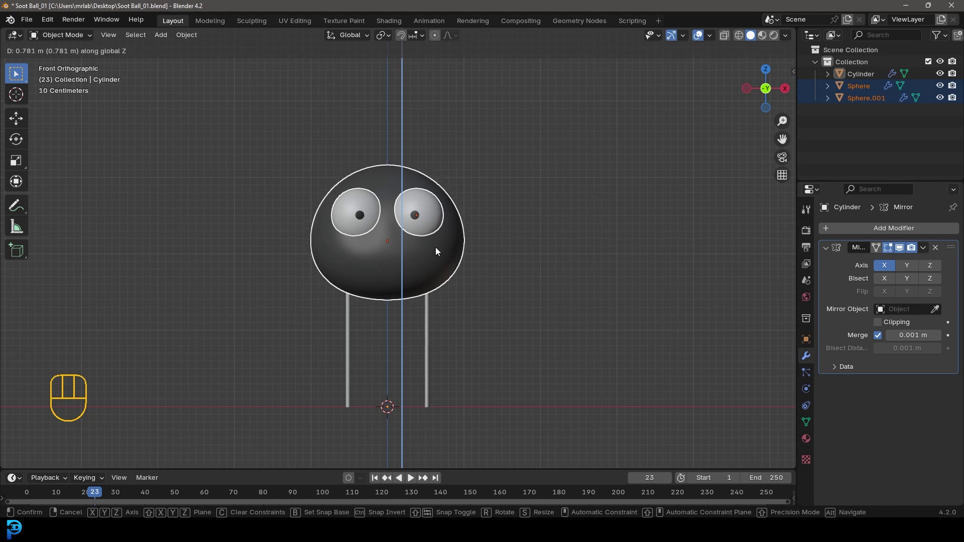
{"action": "left_click_drag", "start_coordinate": [469, 390], "coordinate": [473, 263]}
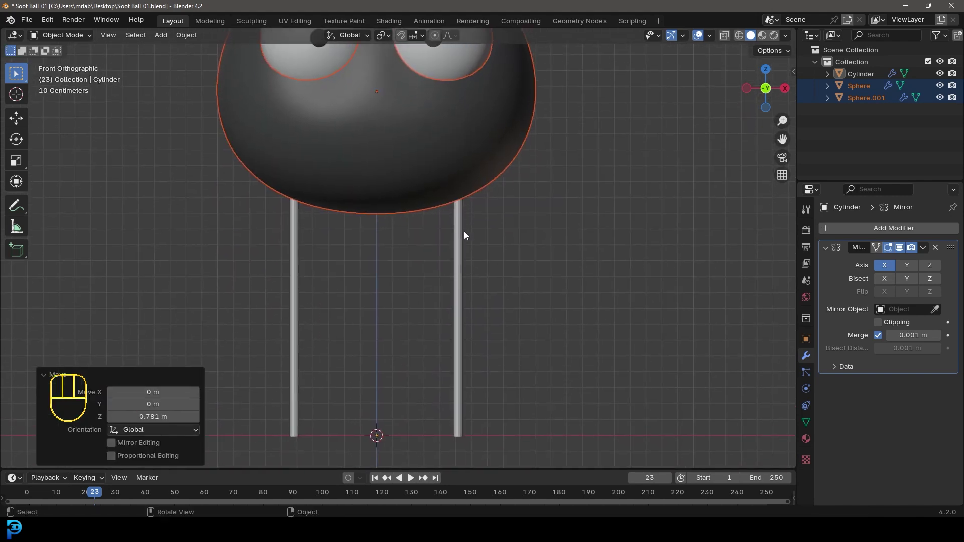
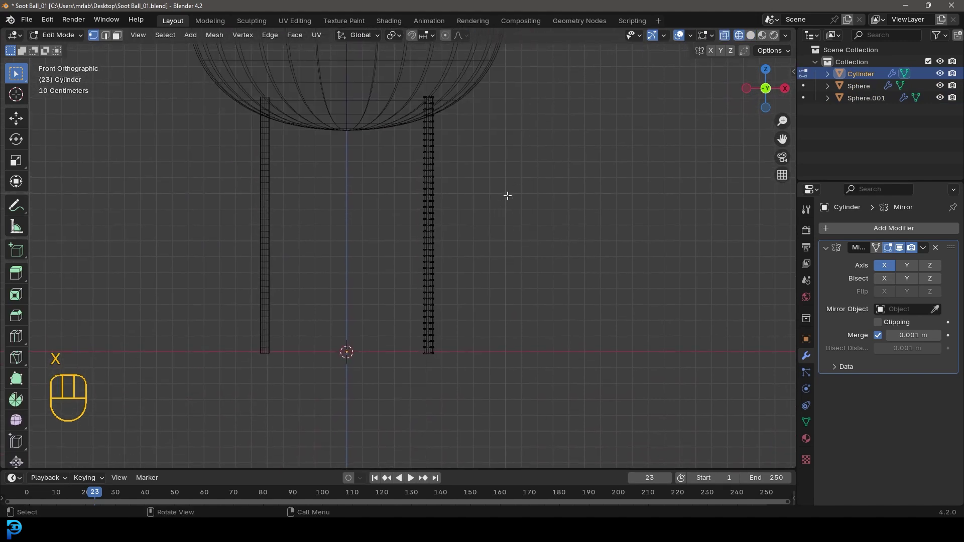
{"action": "left_click_drag", "start_coordinate": [453, 178], "coordinate": [448, 286]}
{"action": "key", "text": "z"}
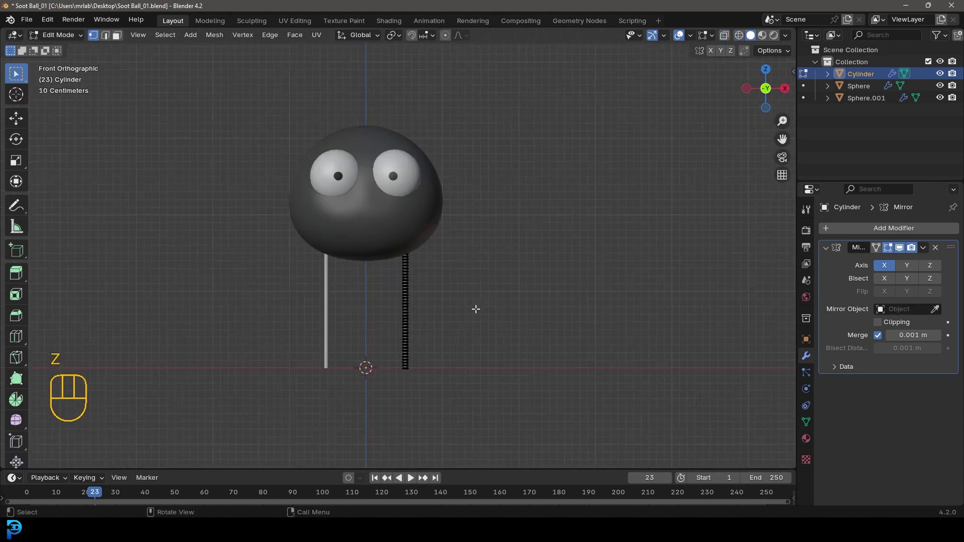
{"action": "left_click_drag", "start_coordinate": [468, 316], "coordinate": [464, 278]}
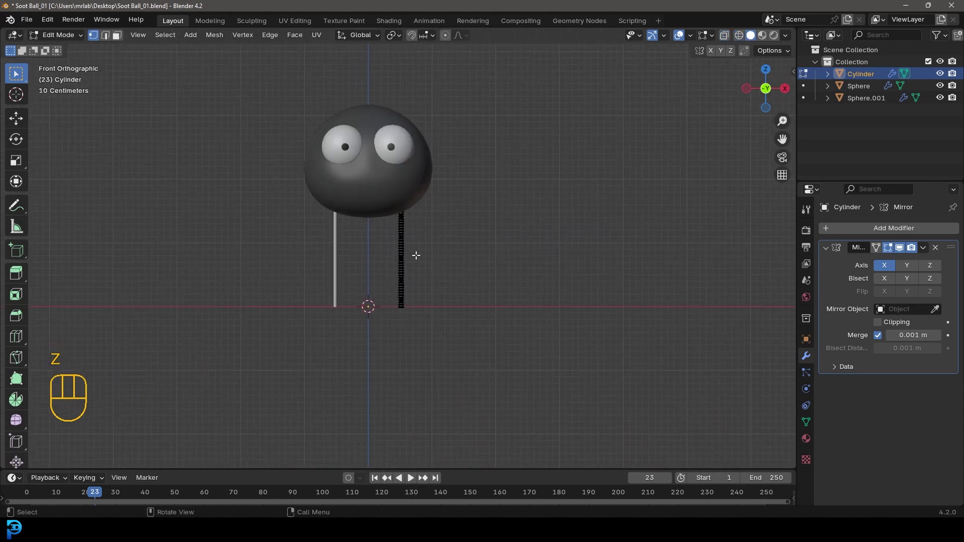
{"action": "left_click_drag", "start_coordinate": [435, 274], "coordinate": [395, 325]}
{"action": "left_click_drag", "start_coordinate": [405, 314], "coordinate": [414, 279]}
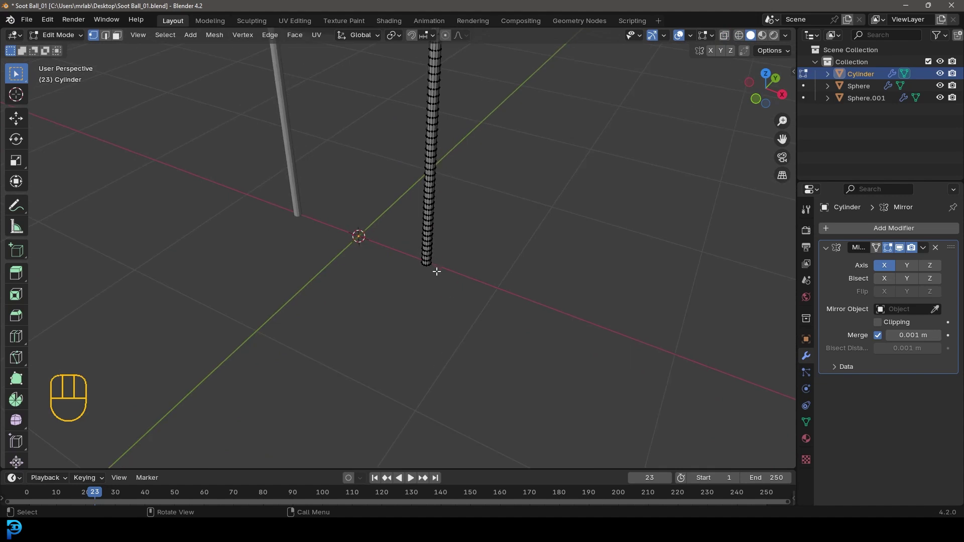
{"action": "left_click_drag", "start_coordinate": [462, 325], "coordinate": [393, 285]}
Adjust the leg's bottom loop from the side, rotating, scaling and positioning it
{"action": "key", "text": "alt+a"}
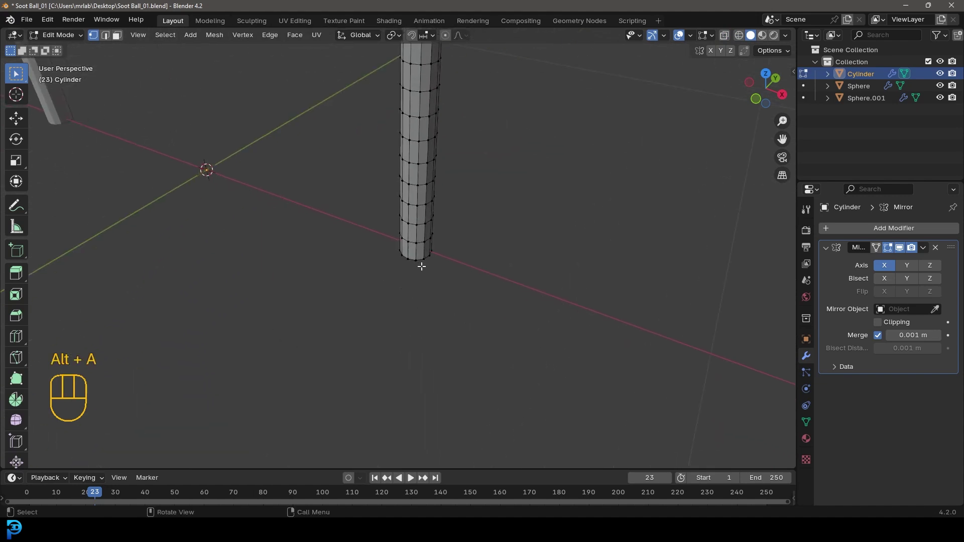
{"action": "middle_click", "coordinate": [422, 267]}
{"action": "left_click_drag", "start_coordinate": [481, 299], "coordinate": [450, 215]}
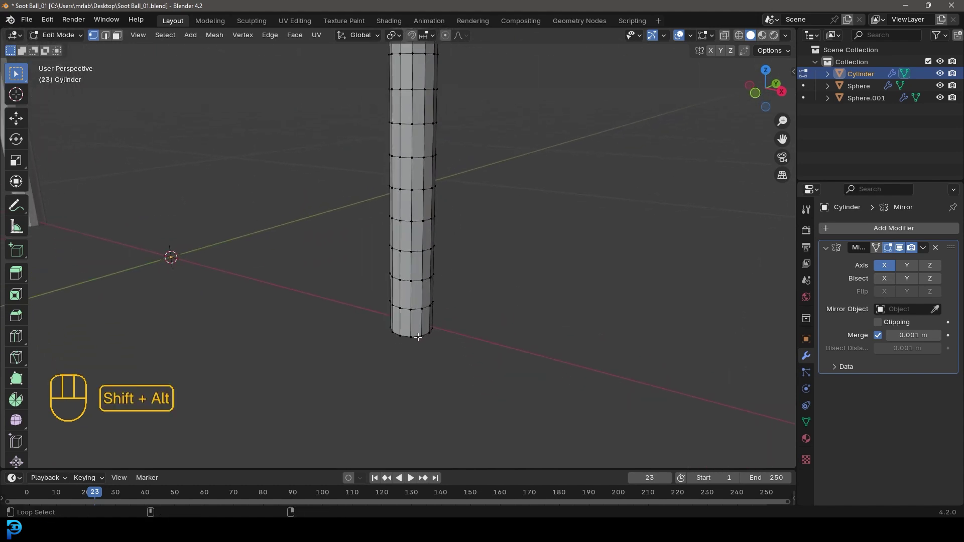
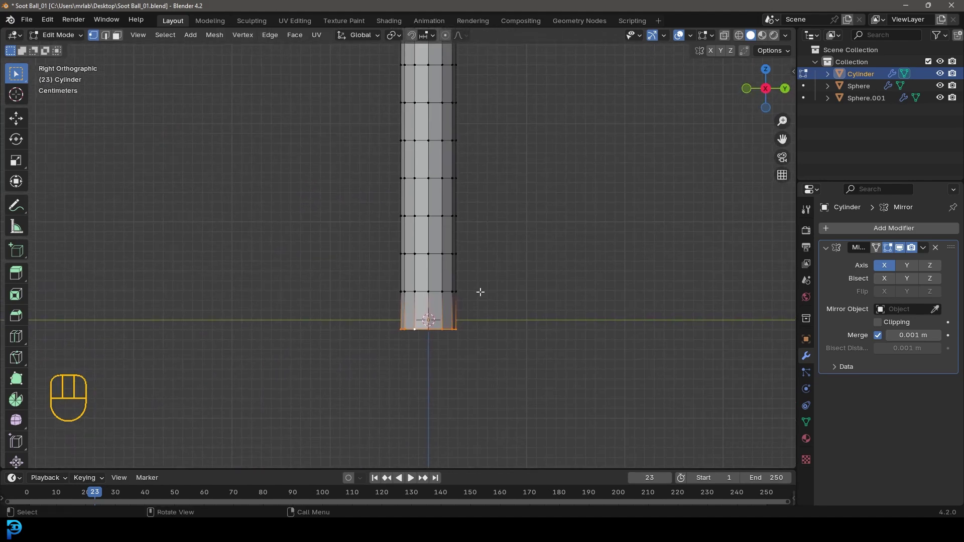
{"action": "key", "text": "shift+d"}
{"action": "key", "text": "r"}
{"action": "key", "text": "s"}
{"action": "key", "text": "g"}
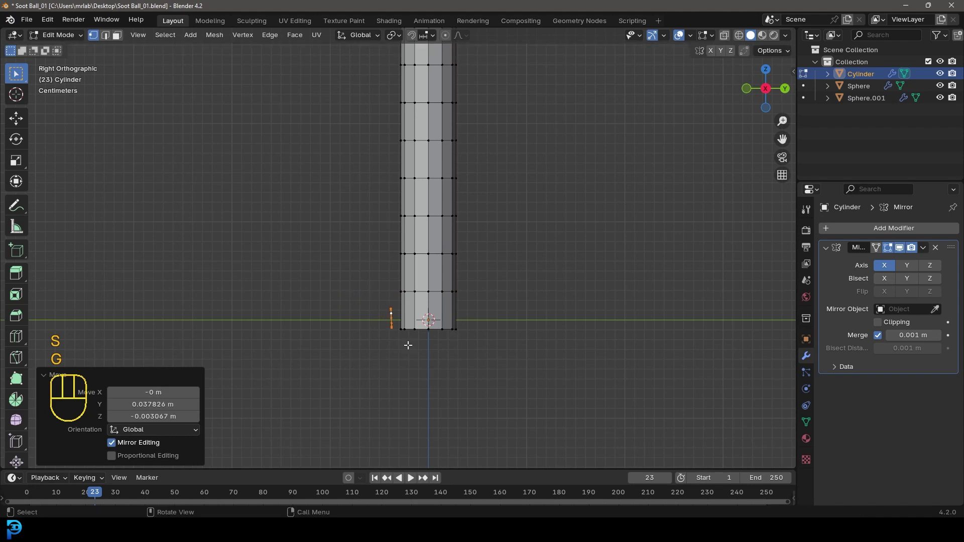
{"action": "left_click_drag", "start_coordinate": [402, 340], "coordinate": [432, 358]}
{"action": "key", "text": "g"}
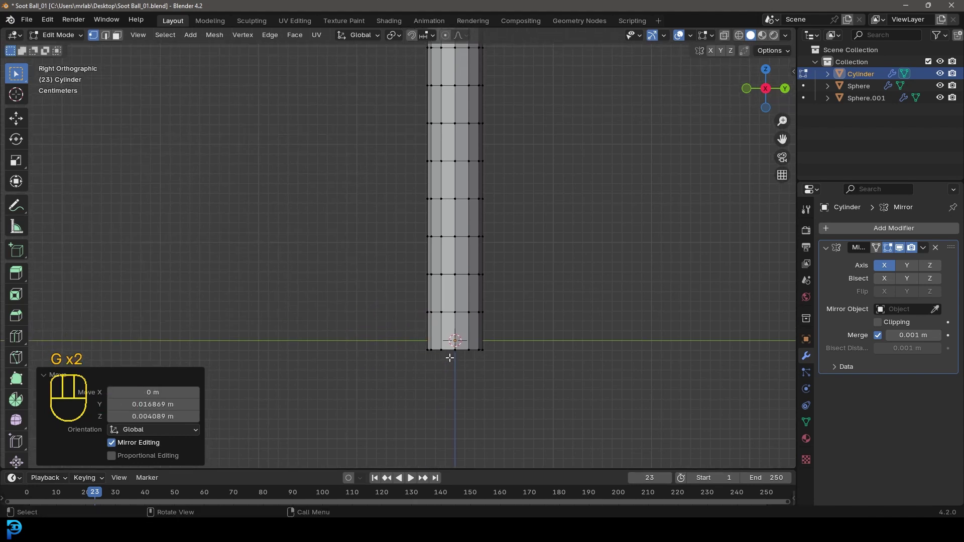
Extrude a long horizontal toe out of the leg, taper its tip and add ring cuts along it
{"action": "key", "text": "e"}
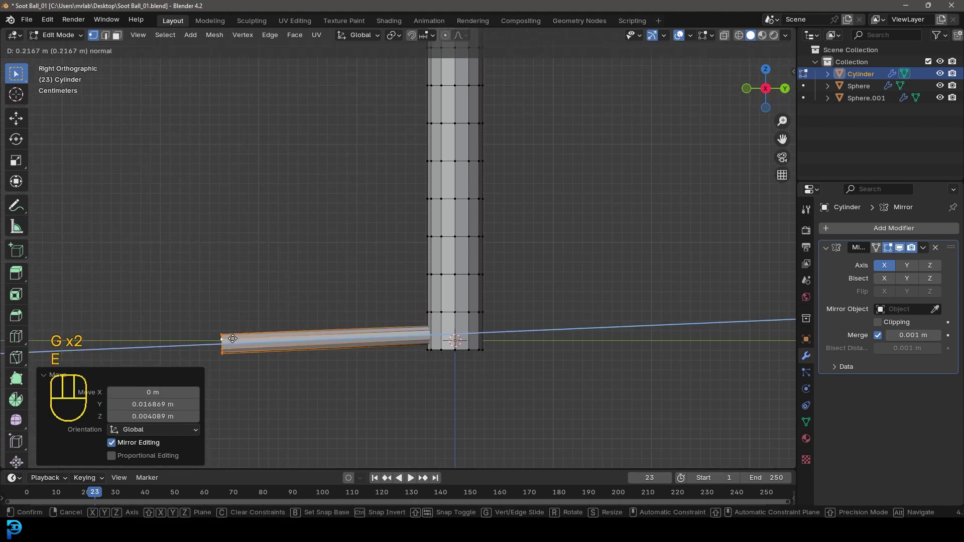
{"action": "left_click_drag", "start_coordinate": [255, 354], "coordinate": [315, 371]}
{"action": "key", "text": "g"}
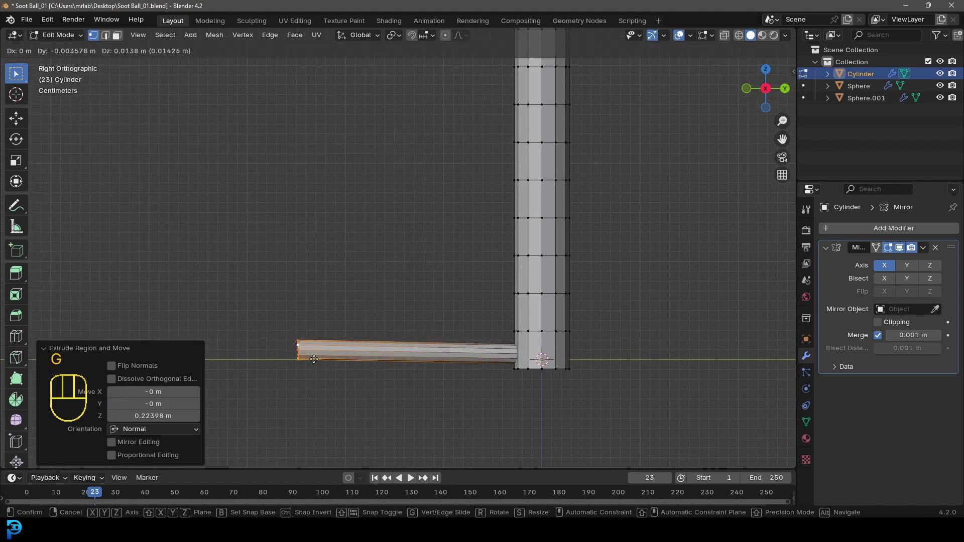
{"action": "key", "text": "s"}
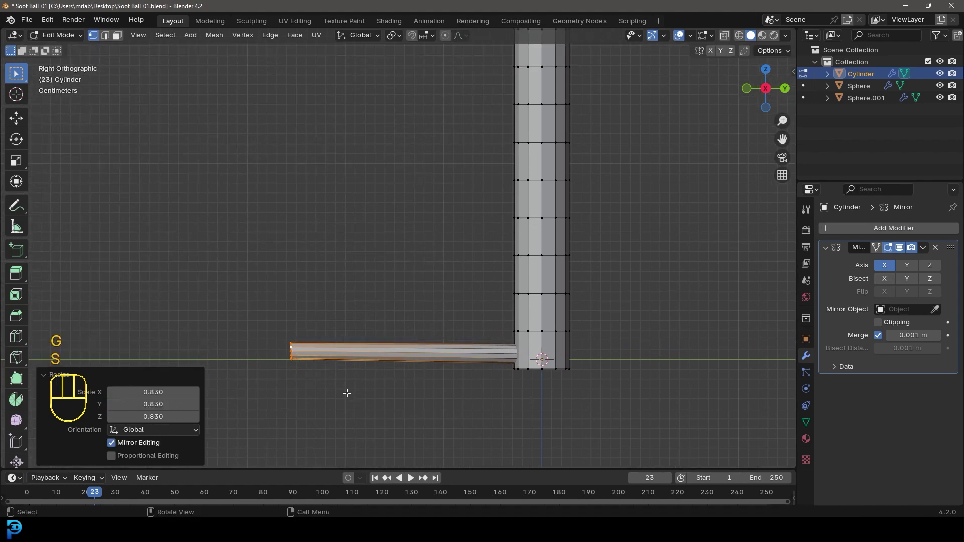
{"action": "key", "text": "e"}
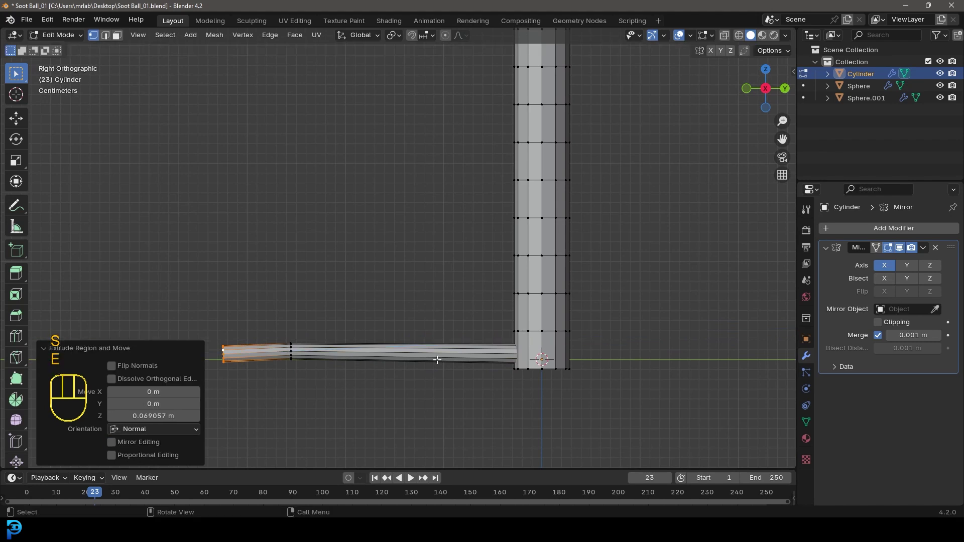
{"action": "key", "text": "ctrl+r"}
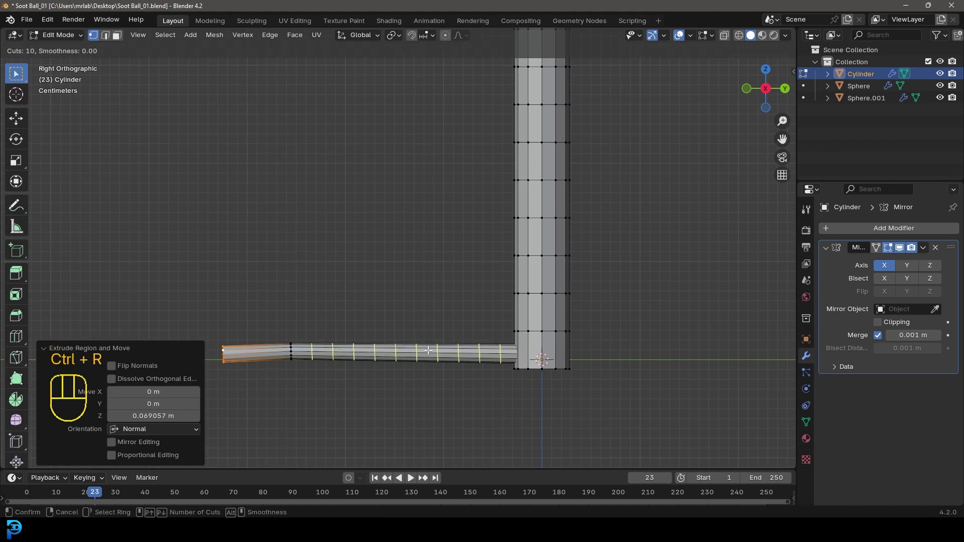
{"action": "key", "text": "ctrl+r"}
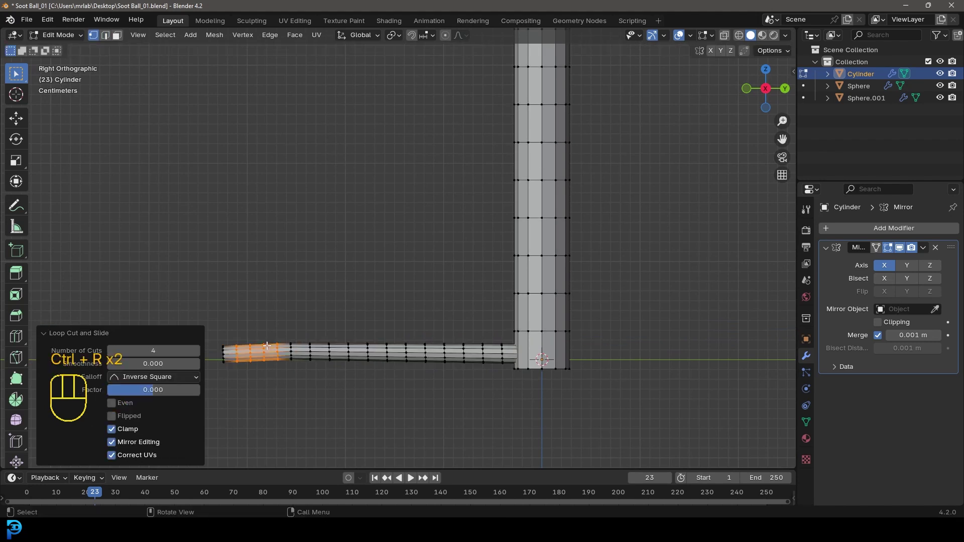
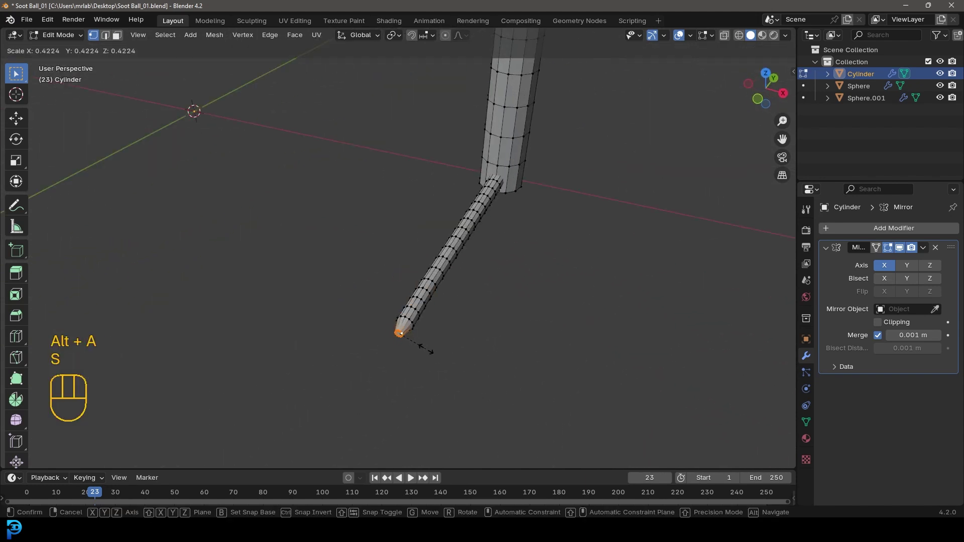
Duplicate the toe and rotate the copies outward into three splayed toes
{"action": "left_click_drag", "start_coordinate": [516, 269], "coordinate": [537, 283]}
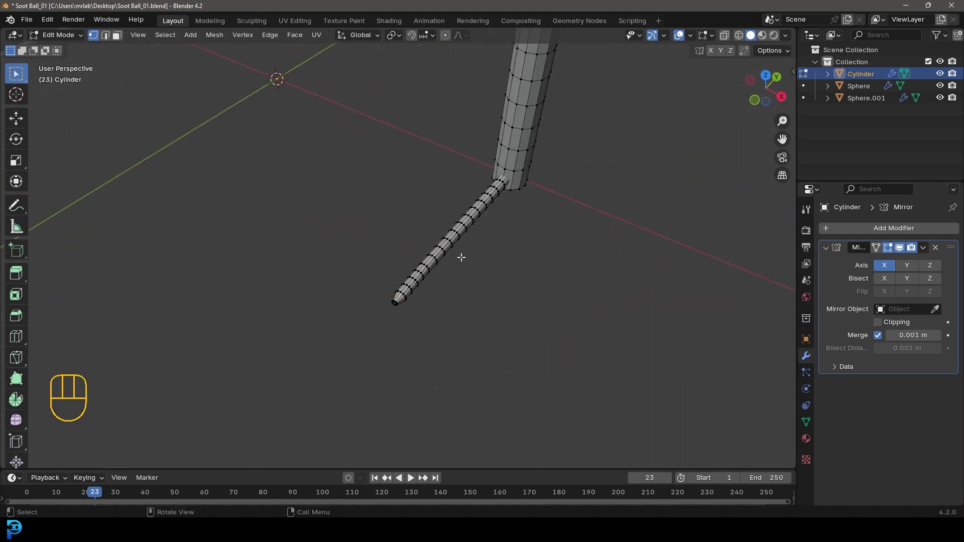
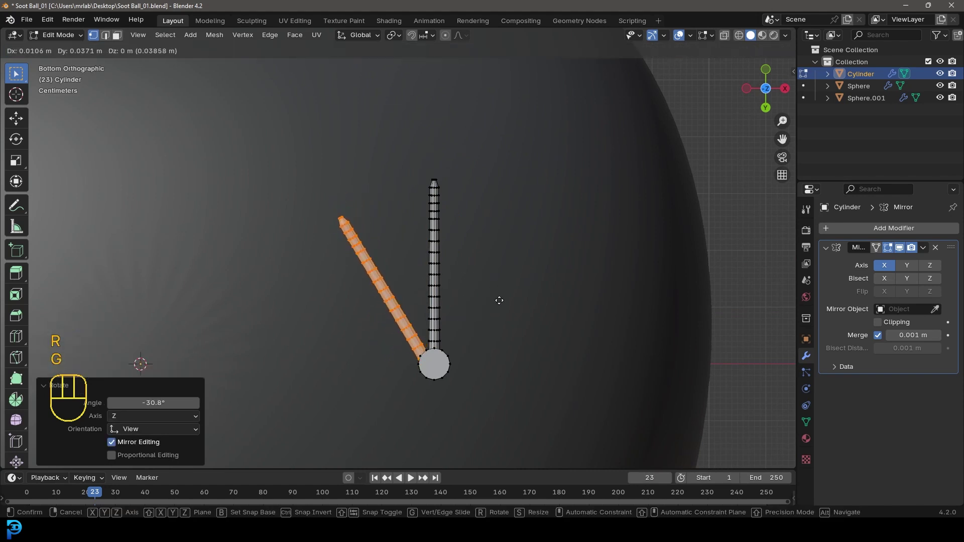
{"action": "key", "text": "shift+d"}
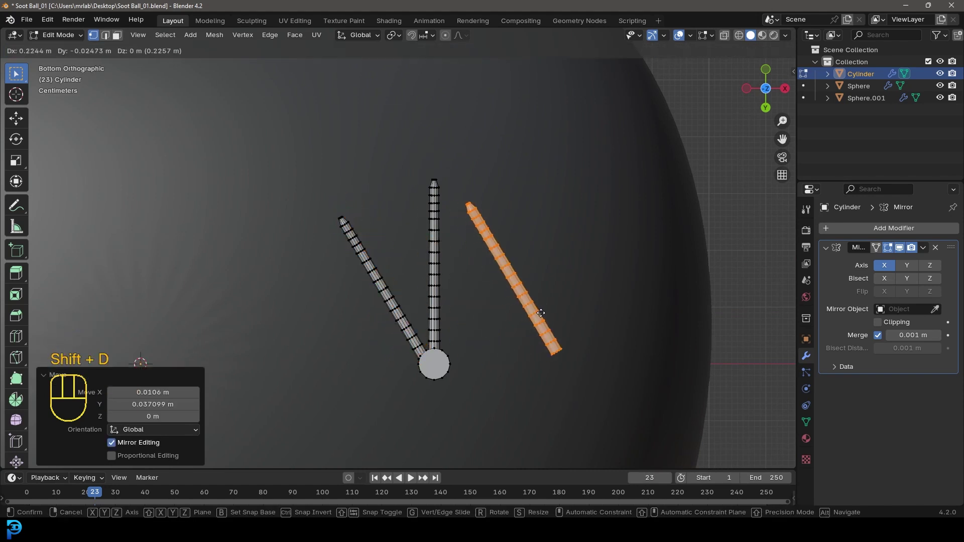
{"action": "key", "text": "r"}
{"action": "key", "text": "g"}
{"action": "key", "text": "r"}
{"action": "key", "text": "g"}
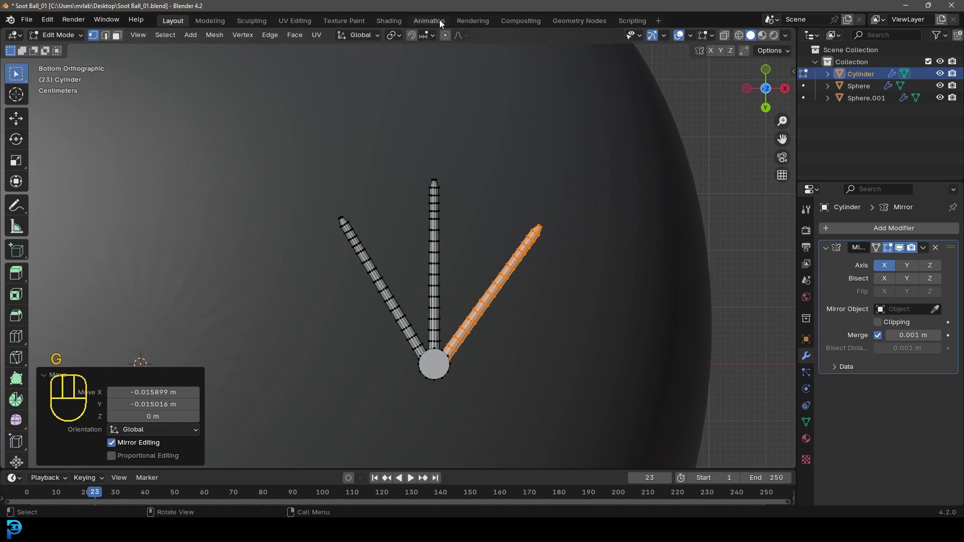
Bend the toes gently with proportional editing and view both finished feet in Object Mode
{"action": "key", "text": "alt+a"}
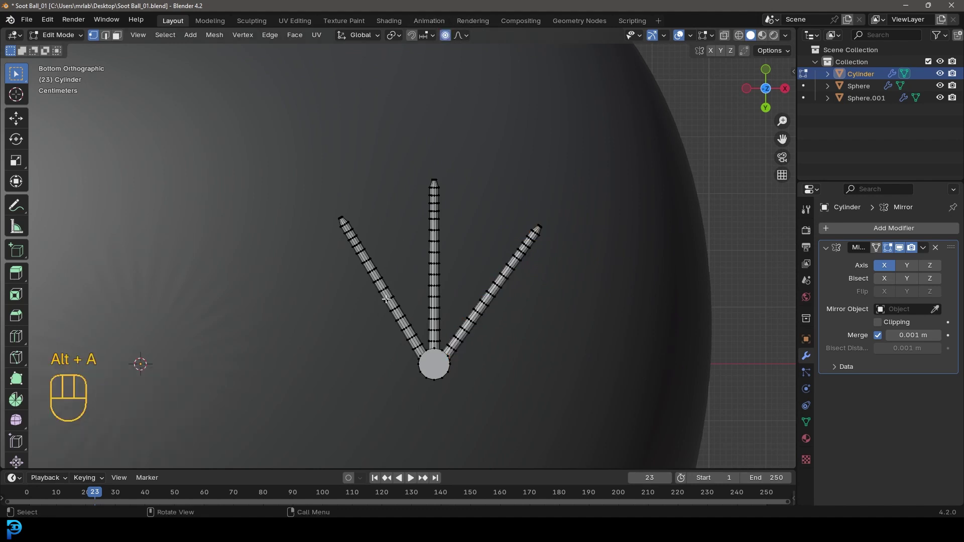
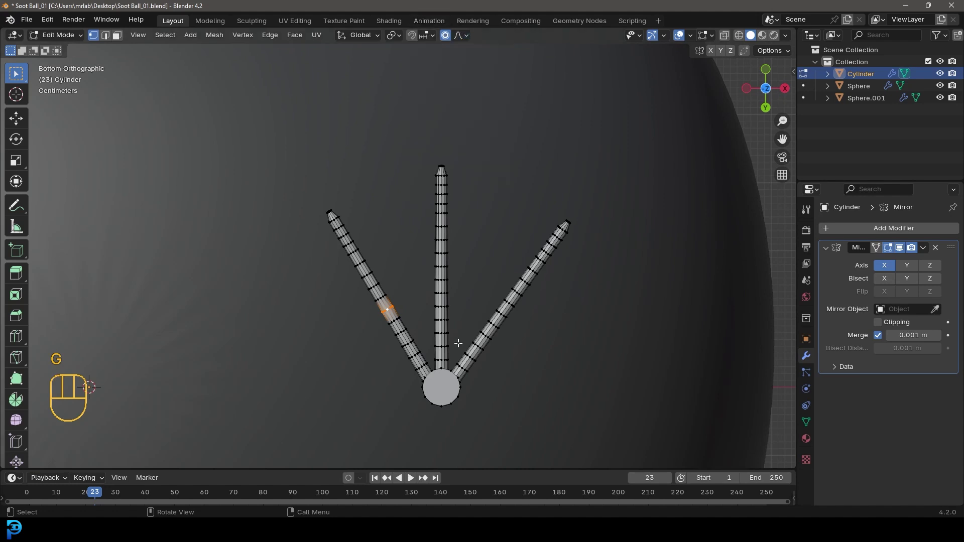
{"action": "key", "text": "g"}
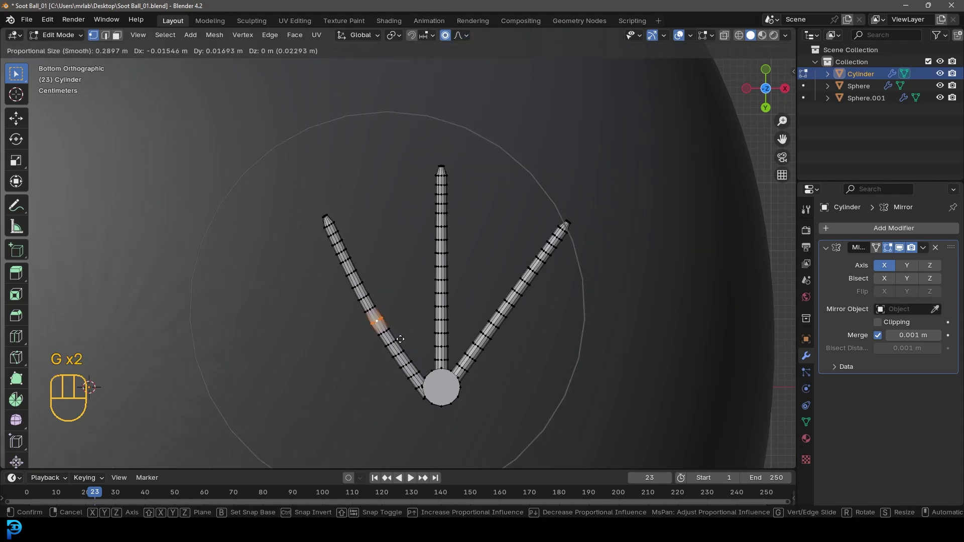
{"action": "key", "text": "g"}
{"action": "key", "text": "g"}
{"action": "left_click_drag", "start_coordinate": [460, 273], "coordinate": [456, 330]}
{"action": "left_click_drag", "start_coordinate": [438, 217], "coordinate": [450, 268]}
{"action": "middle_click", "coordinate": [448, 292]}
{"action": "key", "text": "Tab"}
{"action": "left_click_drag", "start_coordinate": [471, 268], "coordinate": [449, 275]}
{"action": "left_click_drag", "start_coordinate": [448, 208], "coordinate": [453, 214]}
Orbit around the character to check the footed legs from several angles
{"action": "key", "text": "alt+a"}
{"action": "left_click_drag", "start_coordinate": [447, 233], "coordinate": [453, 268]}
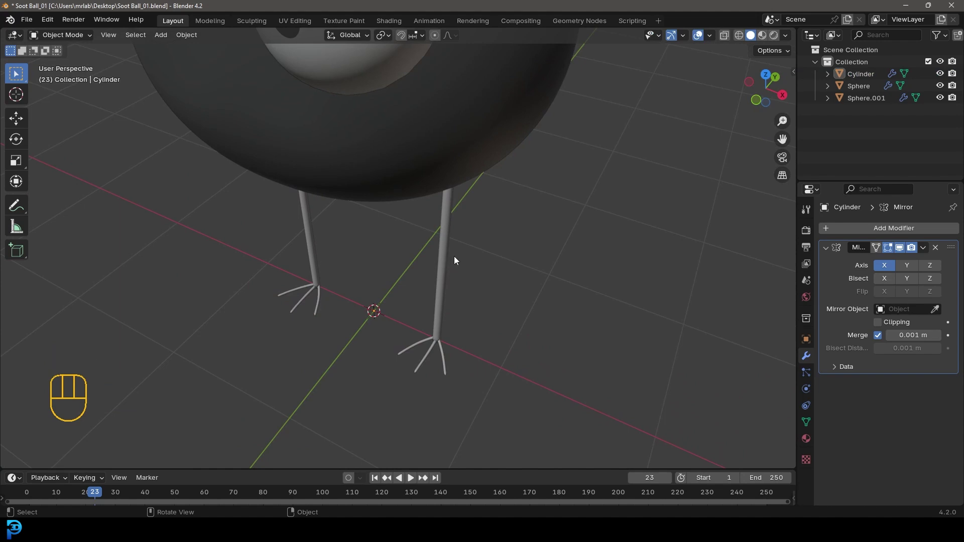
{"action": "left_click_drag", "start_coordinate": [394, 233], "coordinate": [421, 204]}
{"action": "left_click_drag", "start_coordinate": [419, 210], "coordinate": [421, 264]}
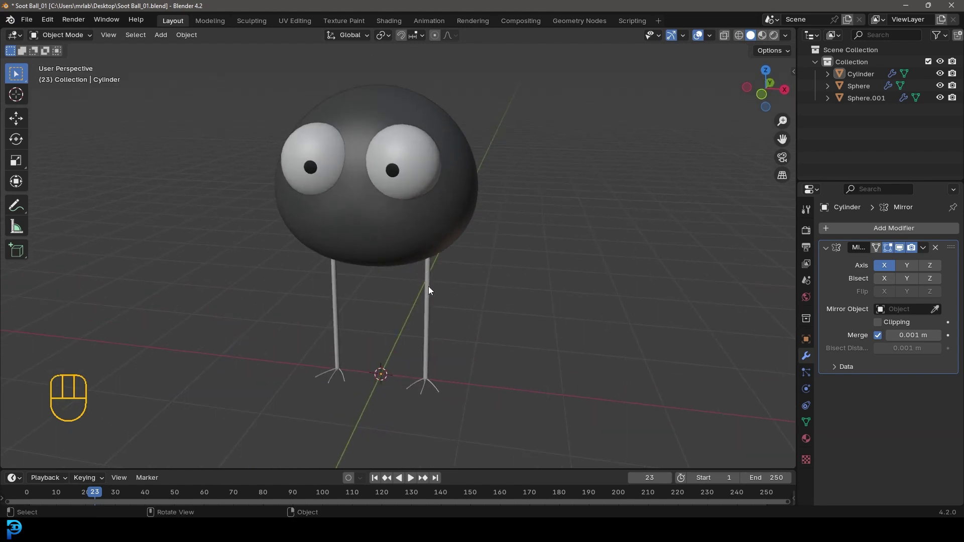
View the character from the front and reopen the leg mesh for editing
{"action": "key", "text": "KP_1"}
{"action": "middle_click", "coordinate": [441, 267]}
{"action": "key", "text": "Tab"}
{"action": "middle_click", "coordinate": [440, 289]}
Rotate a middle band of the leg to horizontal and move it up to form an arm from the body
{"action": "left_click", "coordinate": [455, 339]}
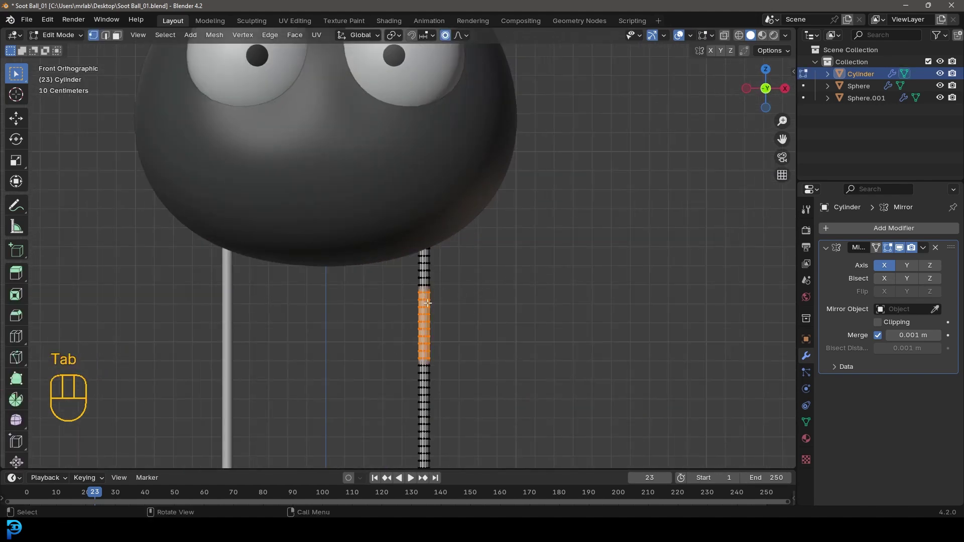
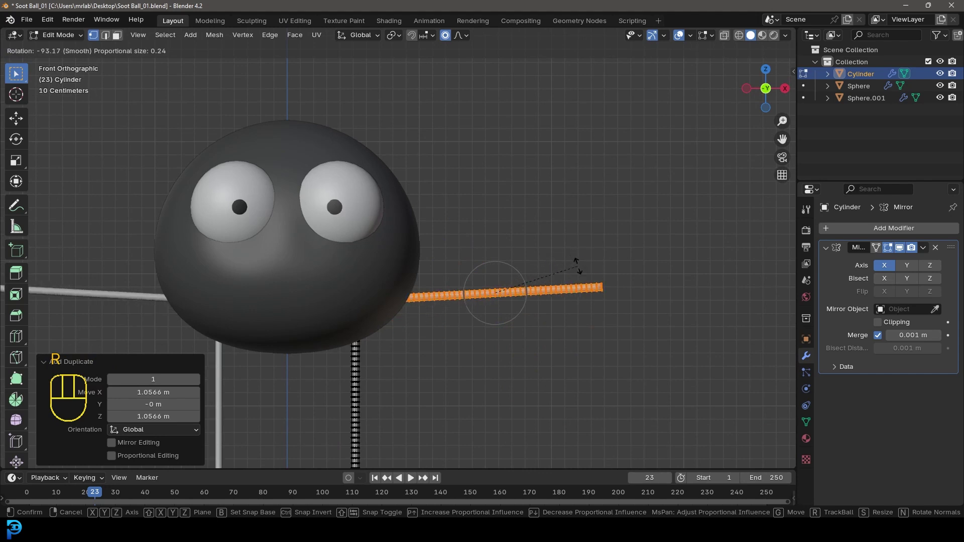
{"action": "key", "text": "g"}
{"action": "middle_click", "coordinate": [627, 272]}
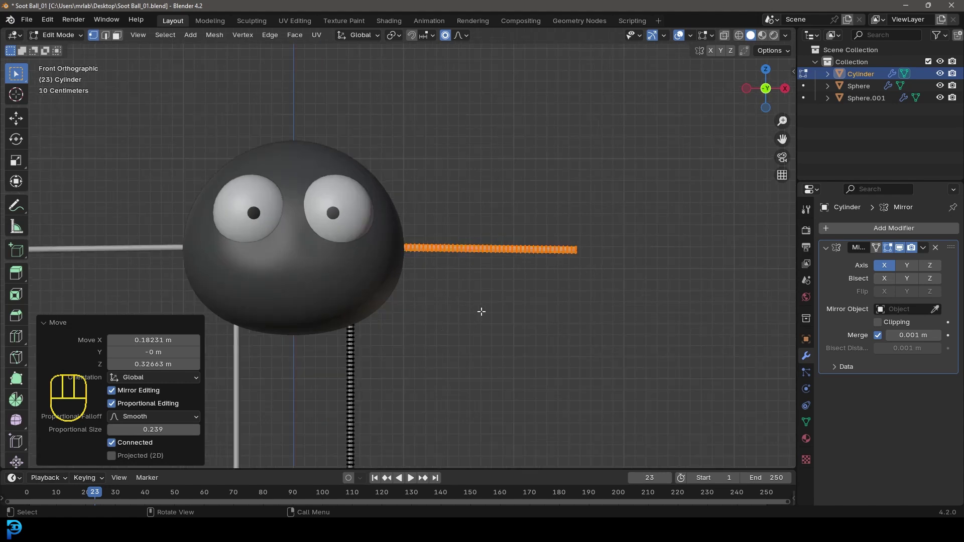
{"action": "key", "text": "g"}
{"action": "left_click_drag", "start_coordinate": [561, 256], "coordinate": [465, 289]}
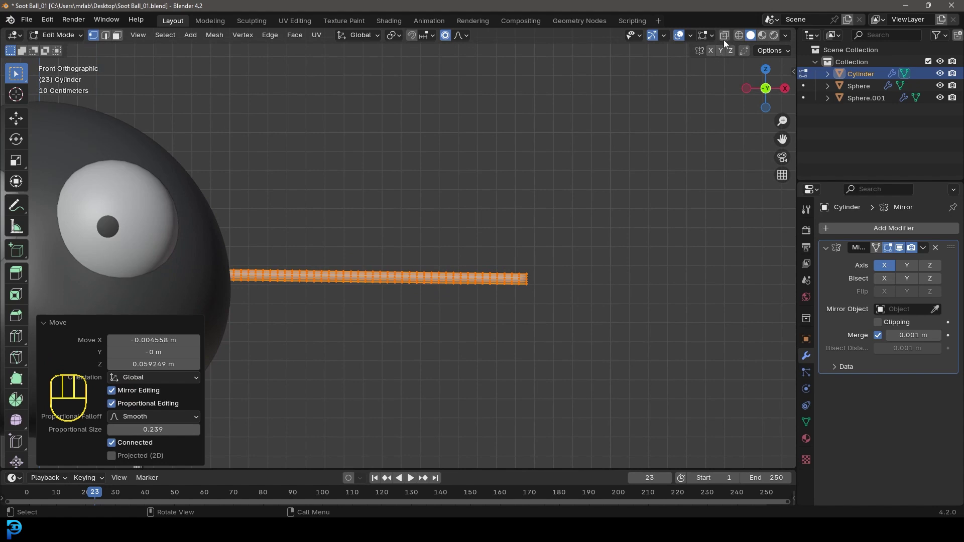
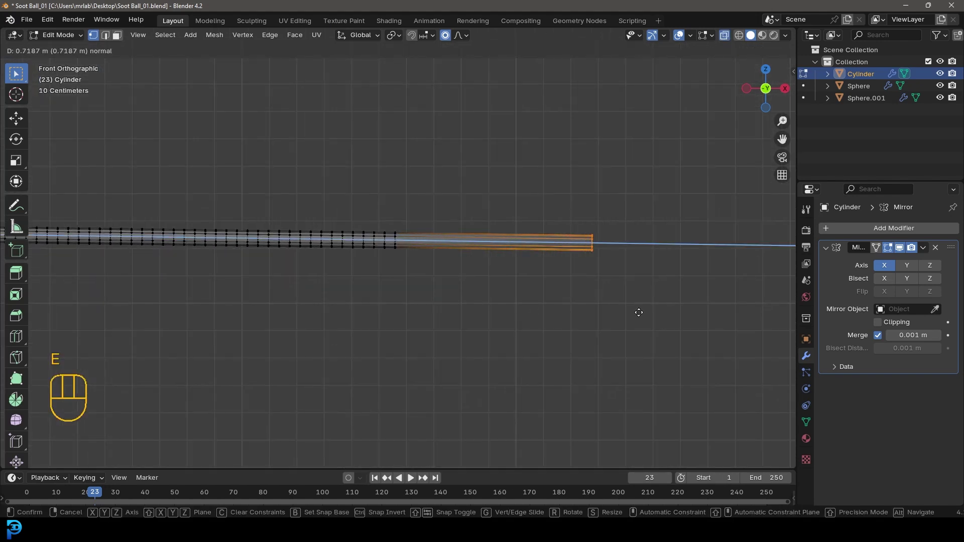
Divide the extended arm with evenly spaced loop cuts along its length
{"action": "key", "text": "ctrl+r"}
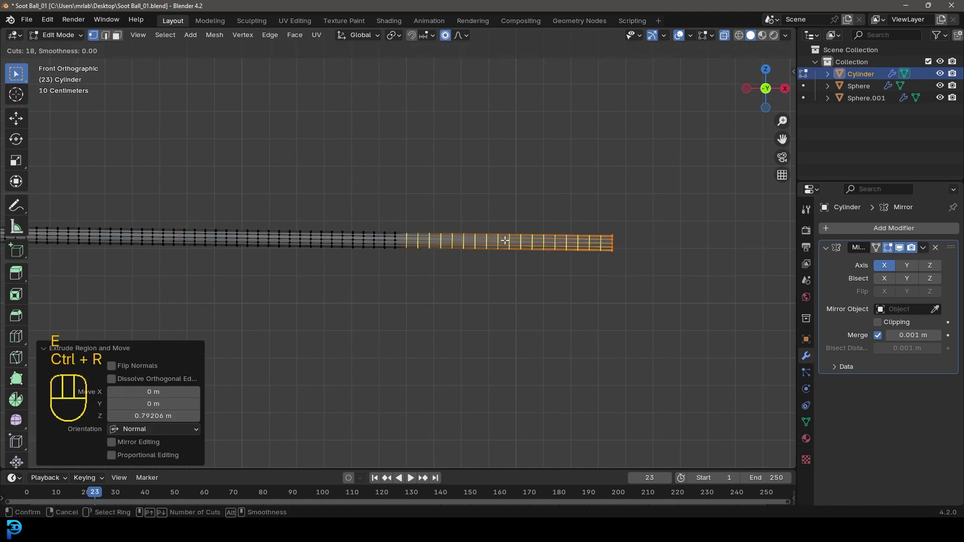
{"action": "key", "text": "z"}
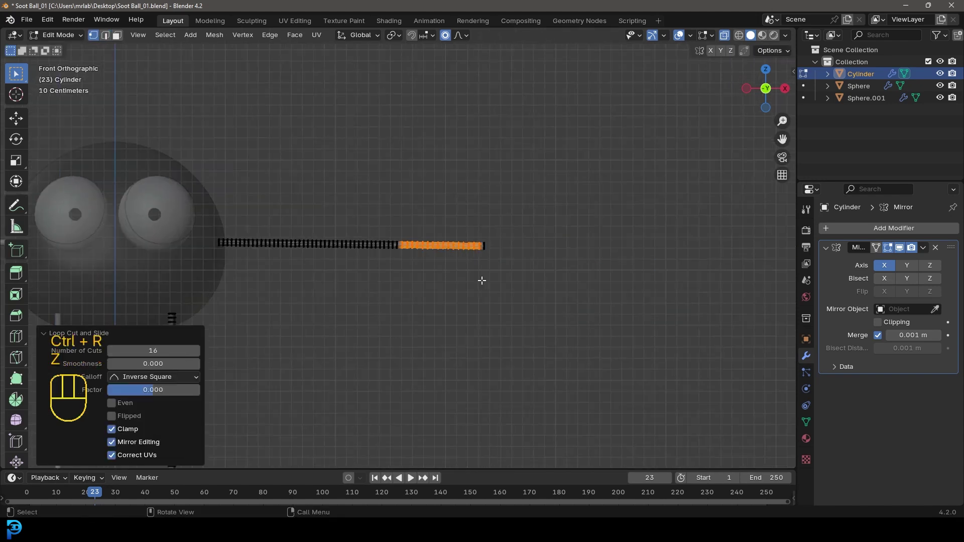
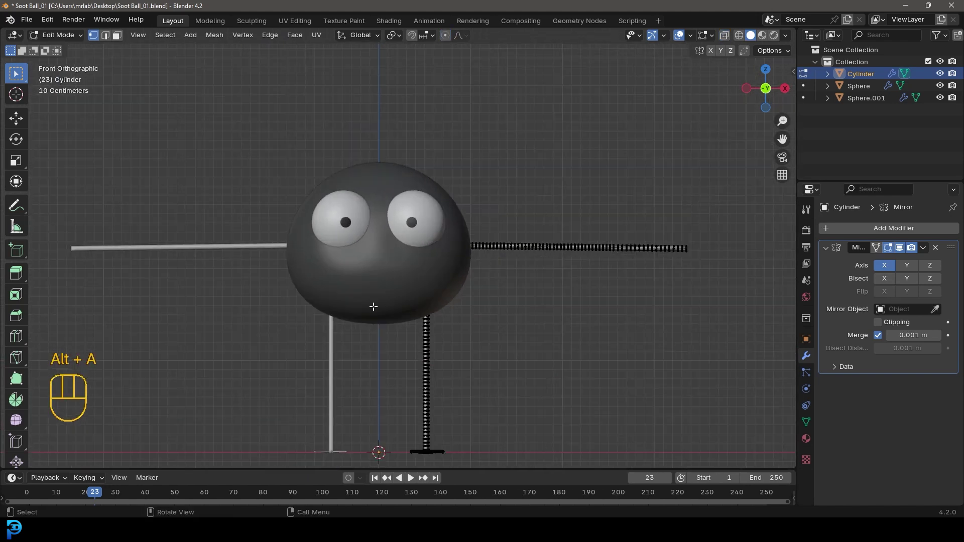
Give the limbs a Legs & Arms material in Material Properties
{"action": "key", "text": "Tab"}
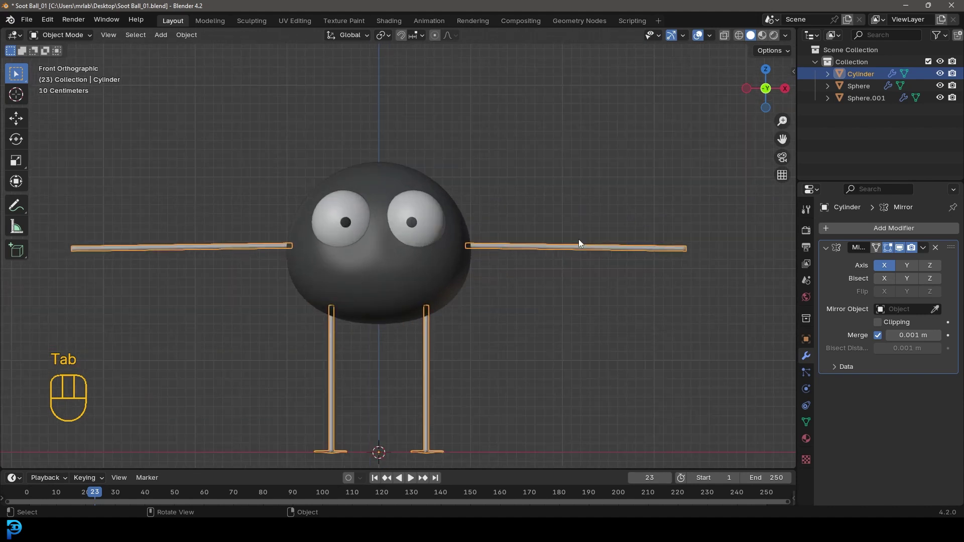
{"action": "left_click_drag", "start_coordinate": [543, 249], "coordinate": [492, 249]}
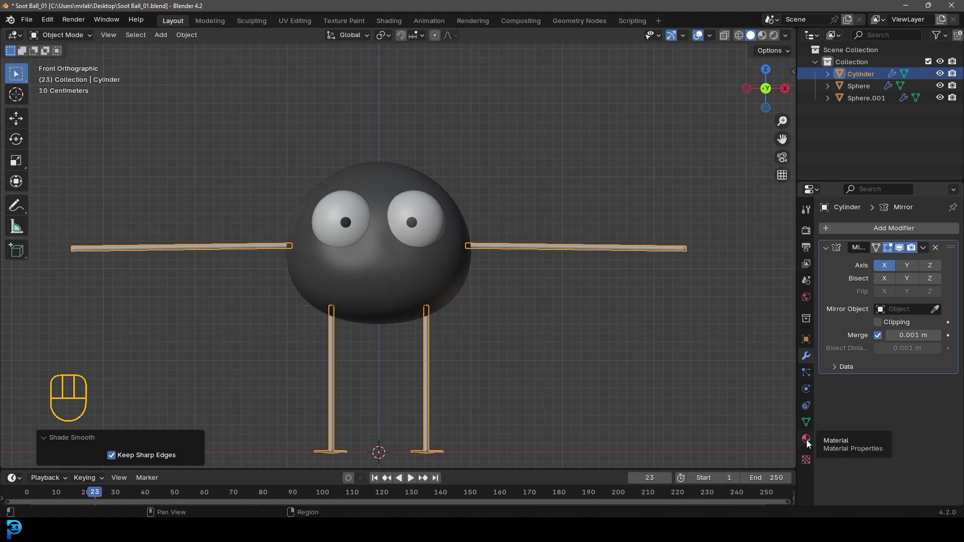
{"action": "left_click", "coordinate": [812, 441]}
{"action": "left_click", "coordinate": [879, 281]}
{"action": "left_click_drag", "start_coordinate": [872, 278], "coordinate": [867, 279]}
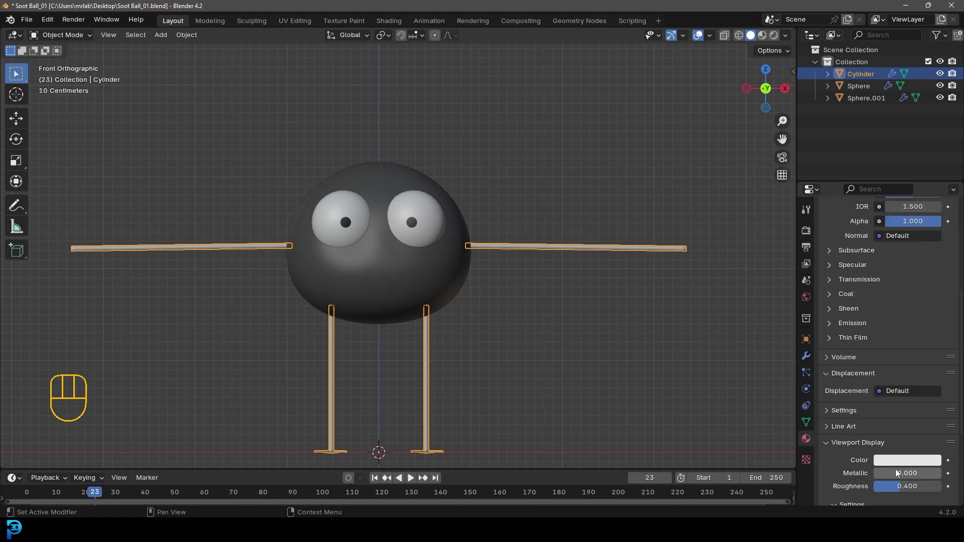
Set the material's viewport colour to nearly black and save the file
{"action": "left_click", "coordinate": [897, 462]}
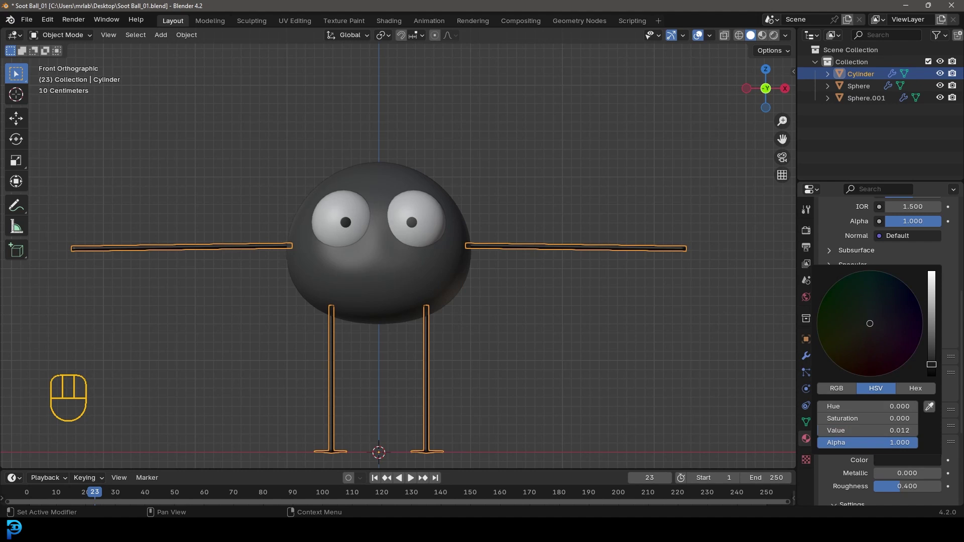
{"action": "key", "text": "alt+a"}
{"action": "left_click_drag", "start_coordinate": [542, 289], "coordinate": [509, 284]}
{"action": "key", "text": "ctrl+s"}
{"action": "left_click_drag", "start_coordinate": [524, 280], "coordinate": [477, 299]}
{"action": "left_click_drag", "start_coordinate": [479, 278], "coordinate": [462, 289]}
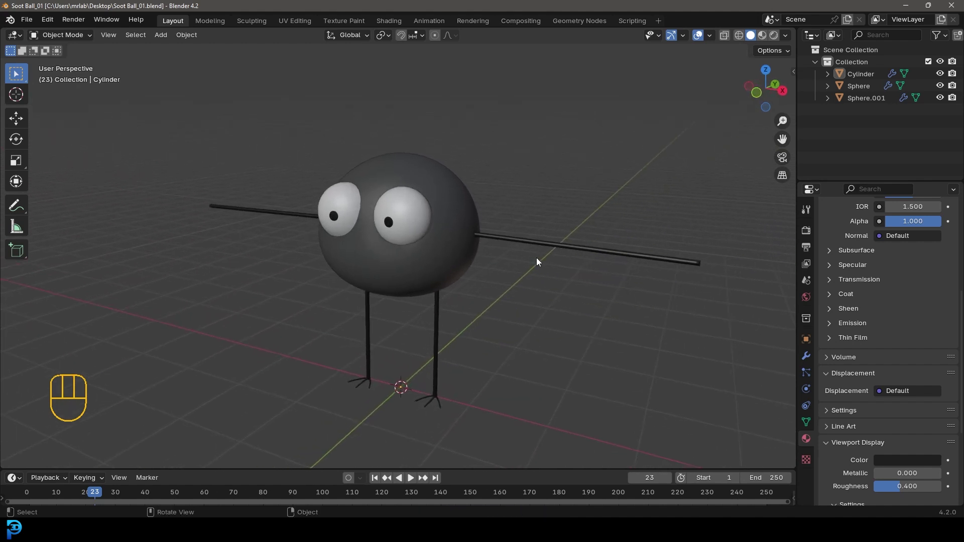
{"action": "left_click_drag", "start_coordinate": [404, 276], "coordinate": [434, 273]}
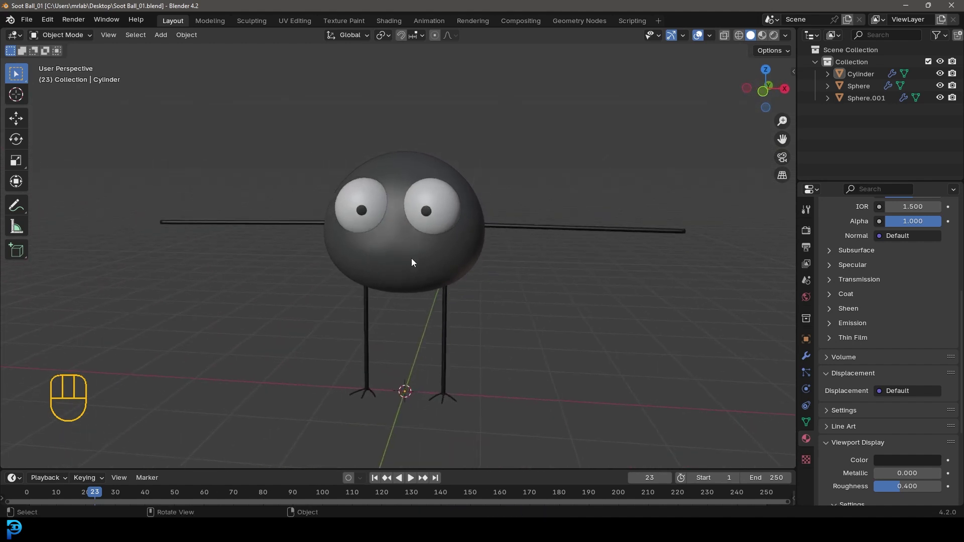
{"action": "middle_click", "coordinate": [432, 249]}
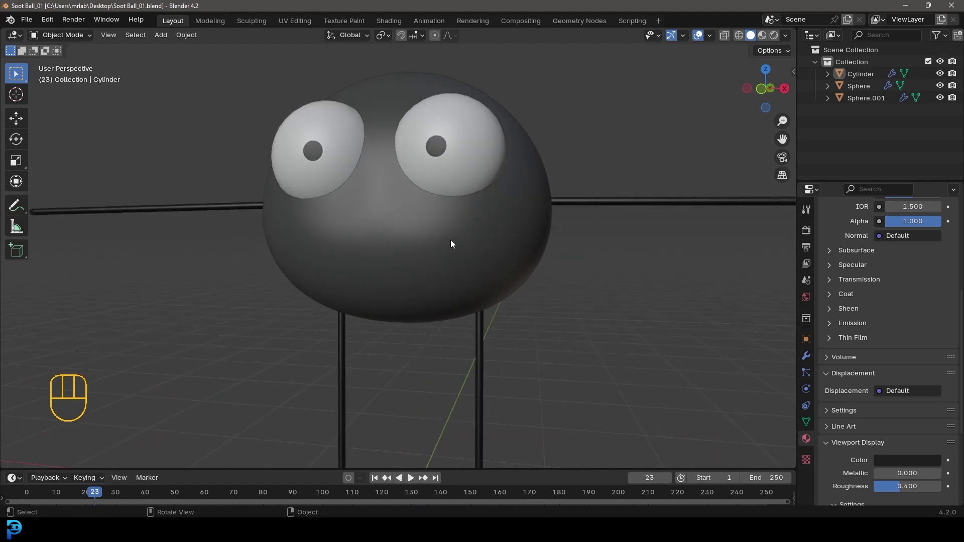
{"action": "left_click_drag", "start_coordinate": [423, 235], "coordinate": [423, 259]}
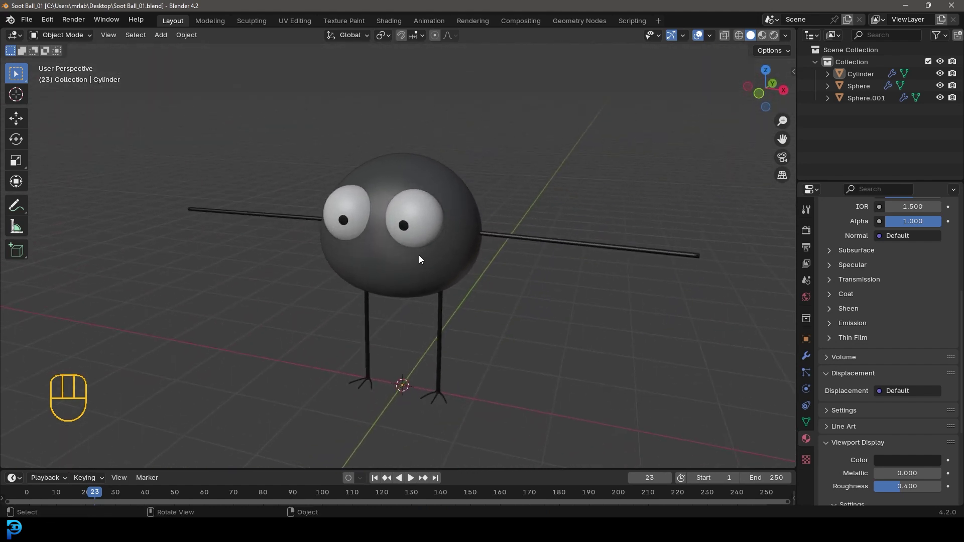
{"action": "left_click_drag", "start_coordinate": [414, 248], "coordinate": [425, 293]}
{"action": "middle_click", "coordinate": [391, 305]}
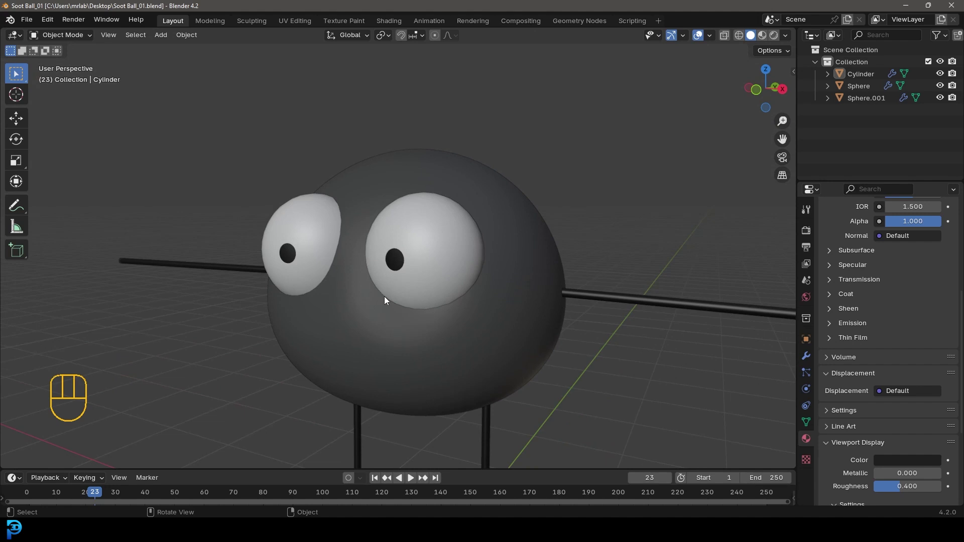
{"action": "left_click_drag", "start_coordinate": [322, 198], "coordinate": [316, 204]}
{"action": "left_click_drag", "start_coordinate": [406, 275], "coordinate": [402, 241]}
{"action": "middle_click", "coordinate": [401, 254]}
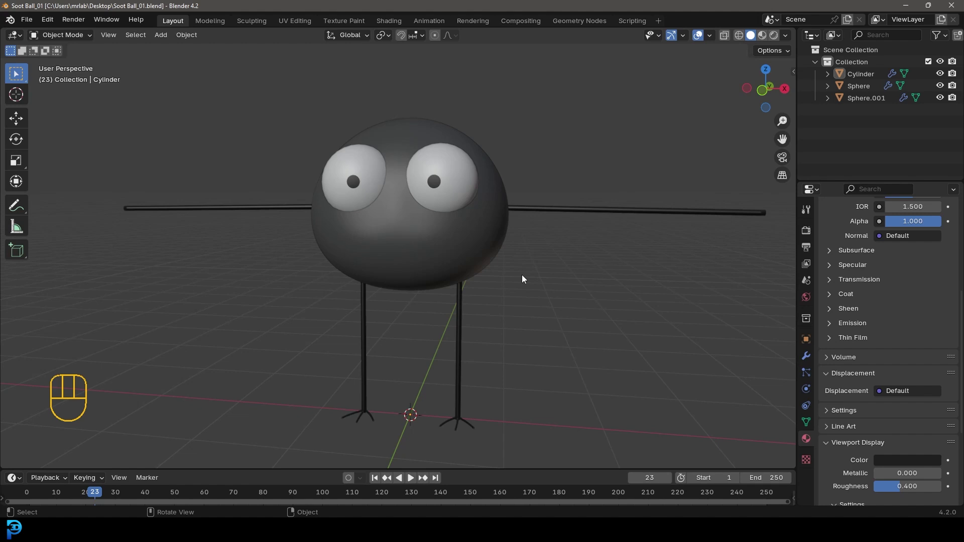
{"action": "left_click_drag", "start_coordinate": [450, 196], "coordinate": [435, 206]}
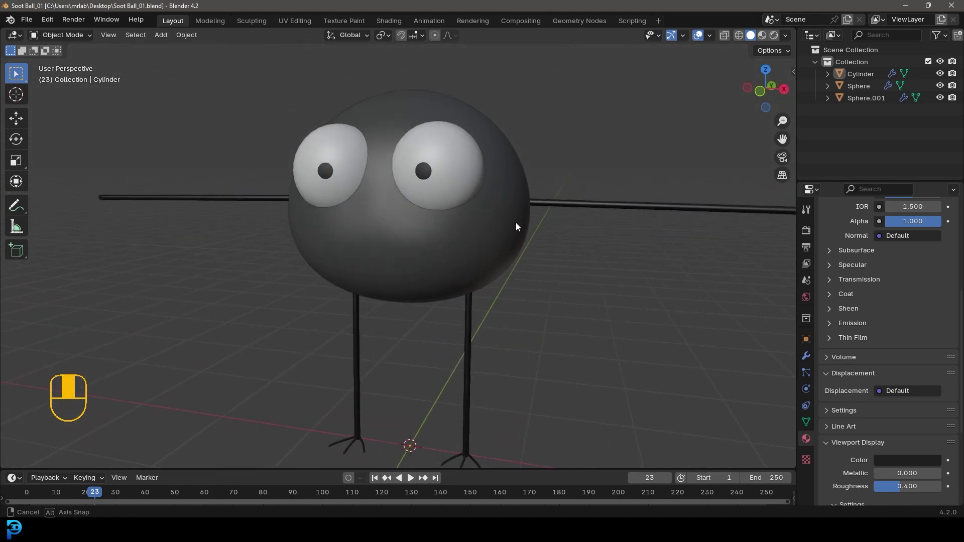